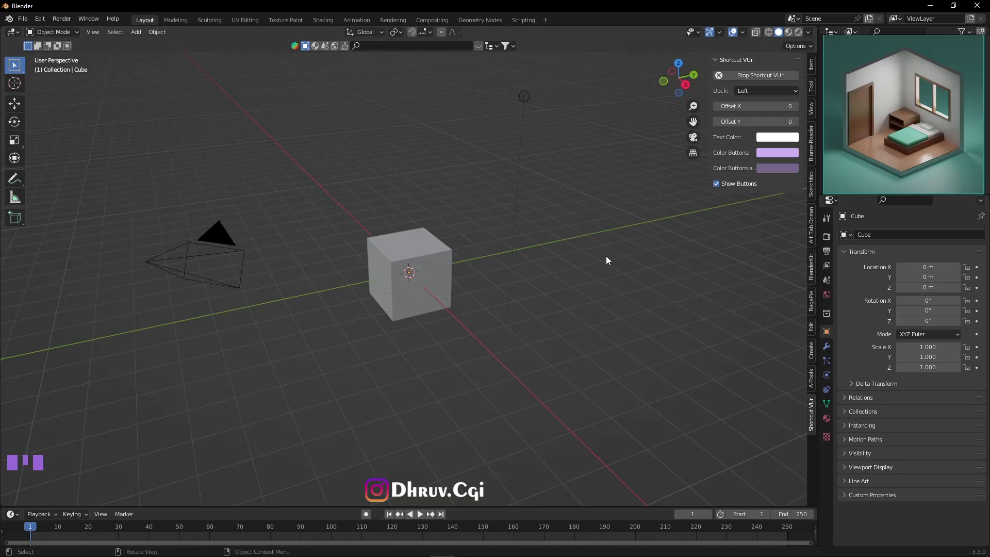
Delete the default camera and light, leaving only the cube in the scene
{"action": "scroll", "scroll_direction": "down", "scroll_amount": 3}
{"action": "left_click_drag", "start_coordinate": [570, 246], "coordinate": [545, 281]}
{"action": "left_click_drag", "start_coordinate": [247, 322], "coordinate": [452, 226]}
{"action": "key", "text": "Delete"}
{"action": "left_click", "coordinate": [531, 264]}
{"action": "left_click", "coordinate": [439, 286]}
From front view, scale the cube by 3 to 6 m sides, redoing the scale after an undo
{"action": "key", "text": "KP_1"}
{"action": "scroll", "scroll_direction": "down", "scroll_amount": 3}
{"action": "scroll", "scroll_direction": "up", "scroll_amount": 3}
{"action": "left_click", "coordinate": [439, 293]}
{"action": "key", "text": "s"}
{"action": "scroll", "scroll_direction": "down", "scroll_amount": 3}
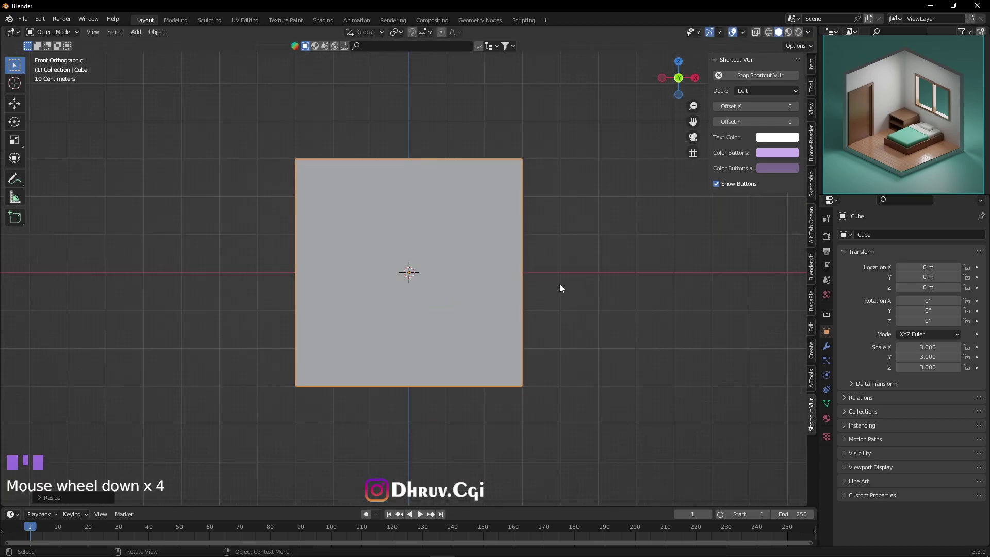
{"action": "key", "text": "ctrl+z"}
{"action": "left_click_drag", "start_coordinate": [431, 280], "coordinate": [486, 277]}
{"action": "key", "text": "s"}
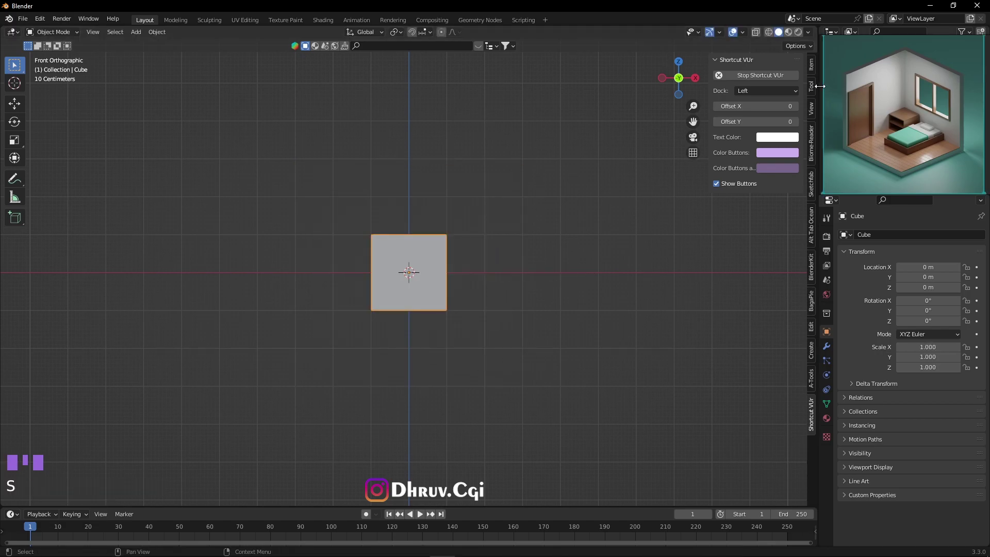
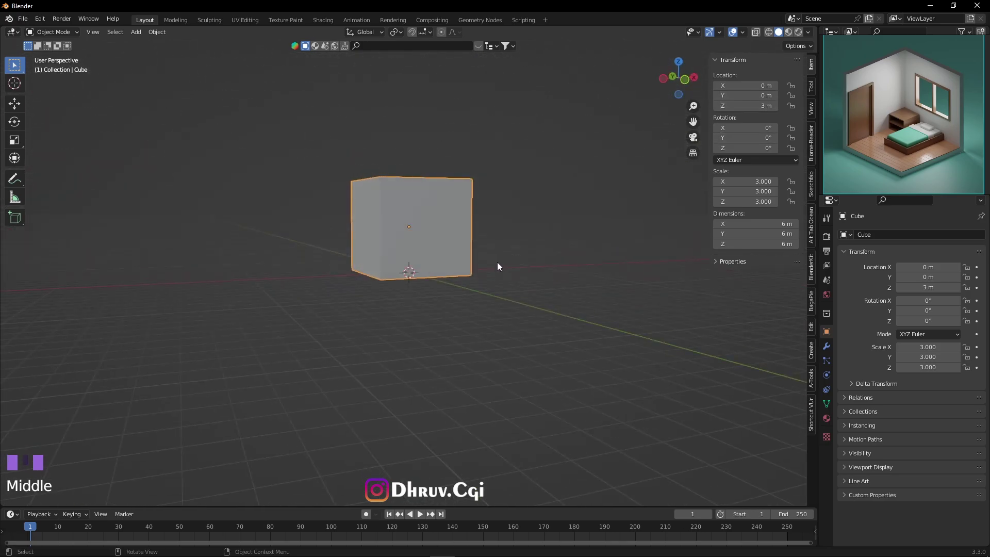
In Edit Mode delete the top and two front faces, leaving a floor and two back walls
{"action": "key", "text": "KP_1"}
{"action": "scroll", "scroll_direction": "up", "scroll_amount": 3}
{"action": "scroll", "scroll_direction": "down", "scroll_amount": 3}
{"action": "scroll", "scroll_direction": "up", "scroll_amount": 3}
{"action": "middle_click", "coordinate": [439, 173]}
{"action": "left_click", "coordinate": [468, 241]}
{"action": "left_click_drag", "start_coordinate": [55, 36], "coordinate": [344, 211]}
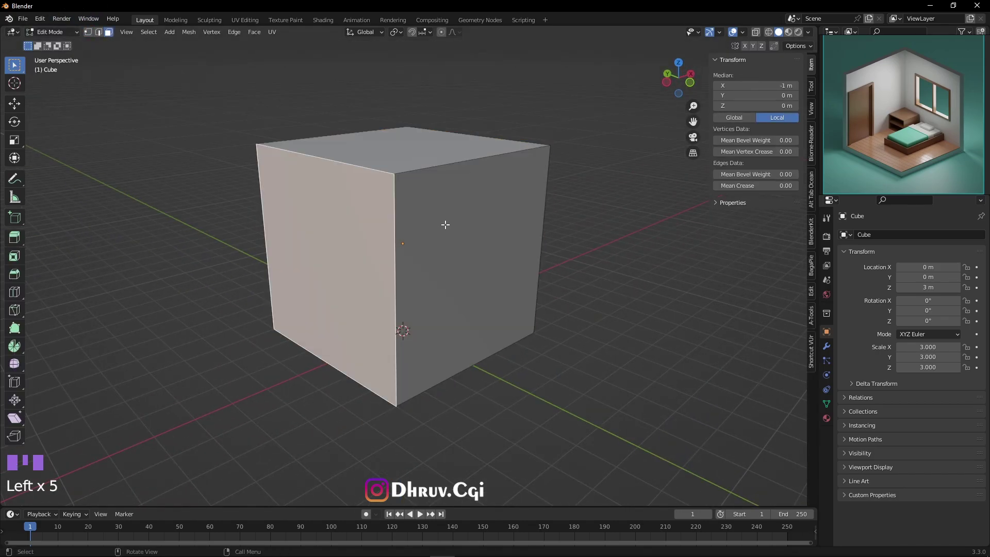
{"action": "left_click", "coordinate": [447, 220]}
{"action": "key", "text": "x"}
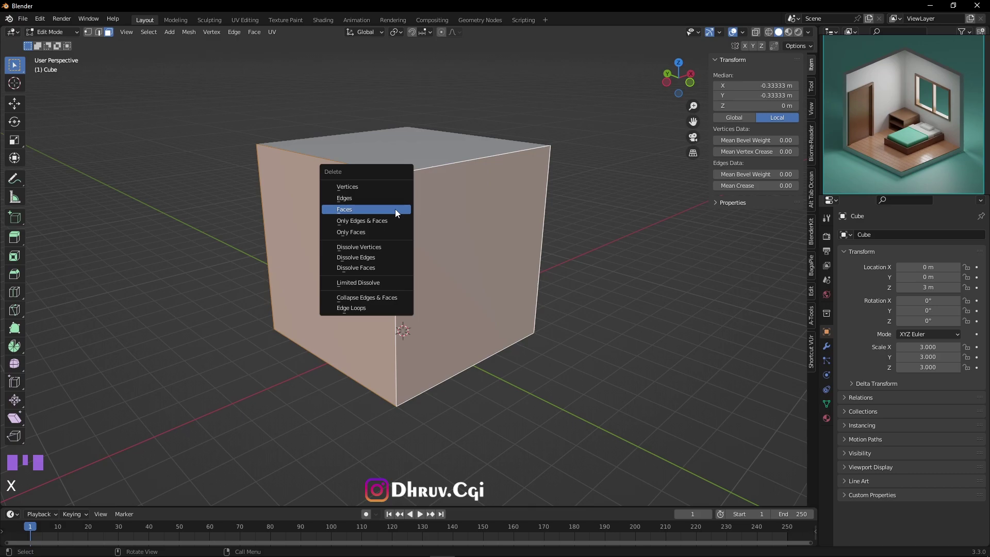
{"action": "left_click", "coordinate": [421, 160]}
{"action": "key", "text": "x"}
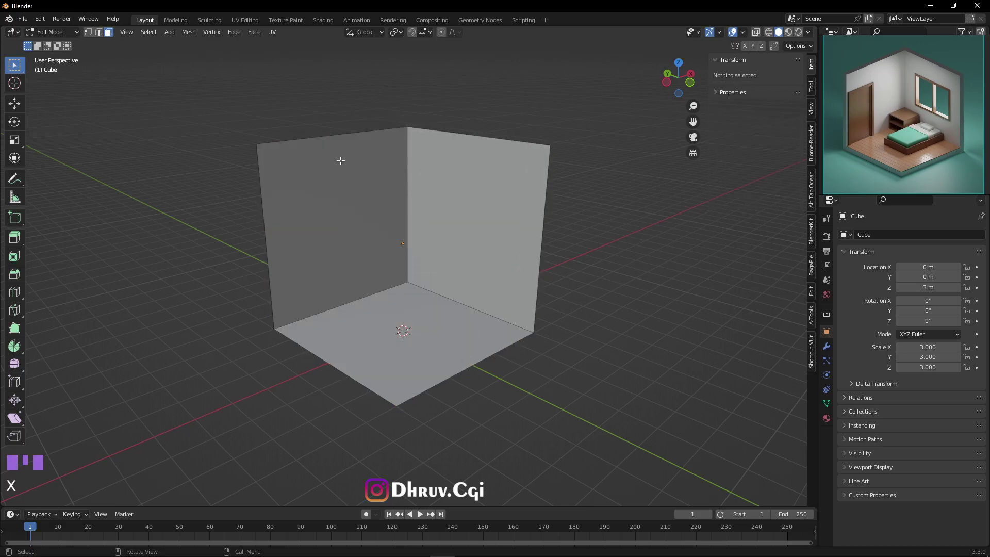
Back in Object Mode apply All Transforms so the room's scale reads 1
{"action": "left_click_drag", "start_coordinate": [50, 35], "coordinate": [400, 232]}
{"action": "key", "text": "ctrl+a"}
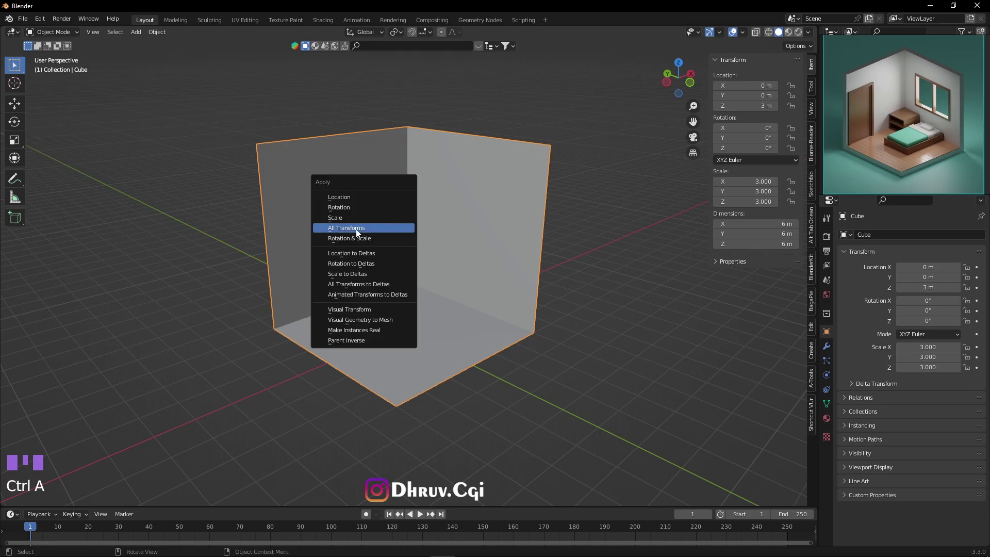
{"action": "left_click", "coordinate": [399, 236]}
{"action": "left_click", "coordinate": [830, 348]}
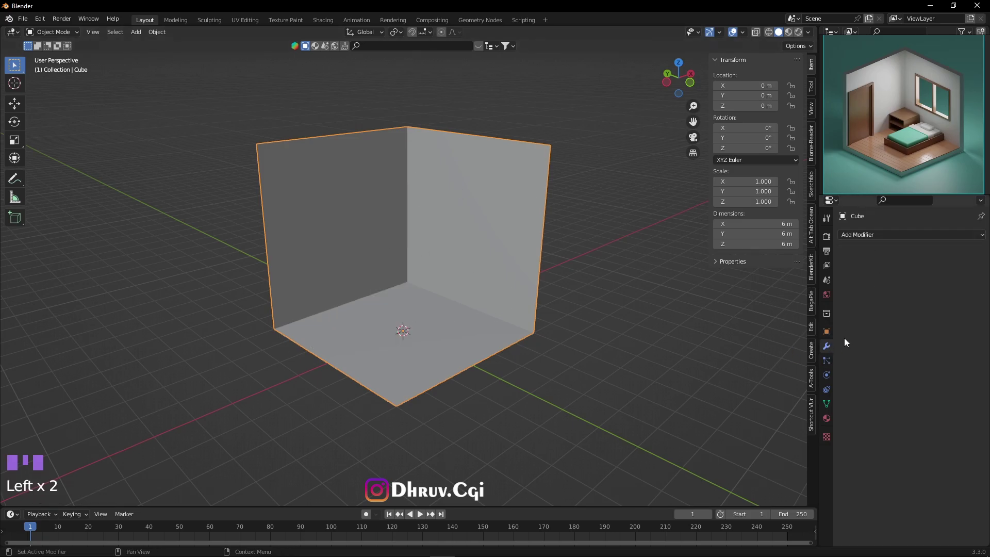
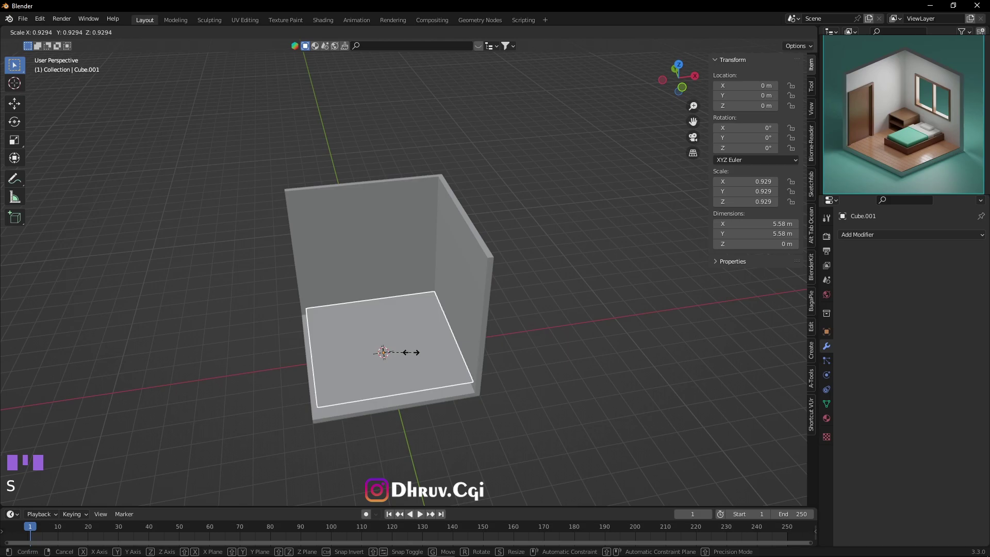
Reset the separated floor's scale to exactly 1 before turning it into planks
{"action": "key", "text": "s"}
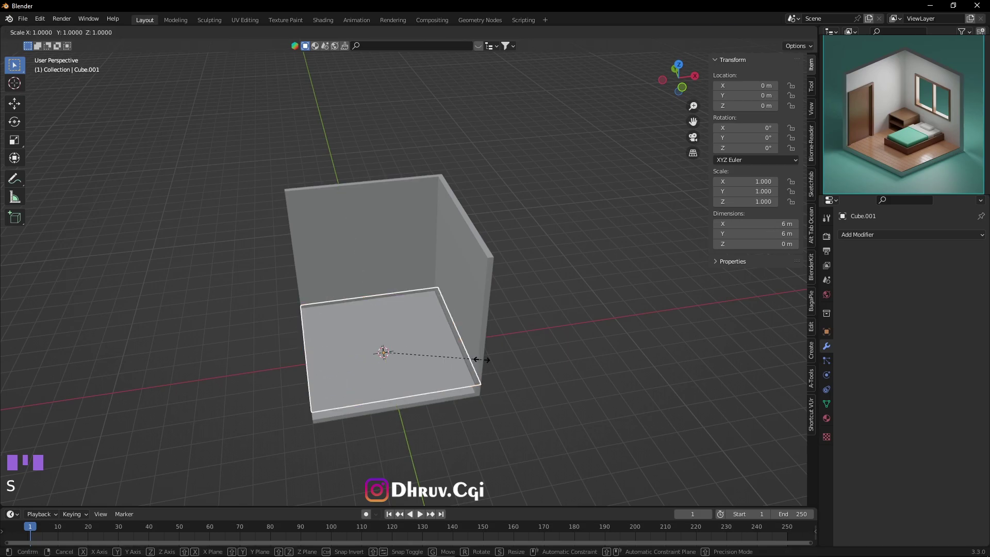
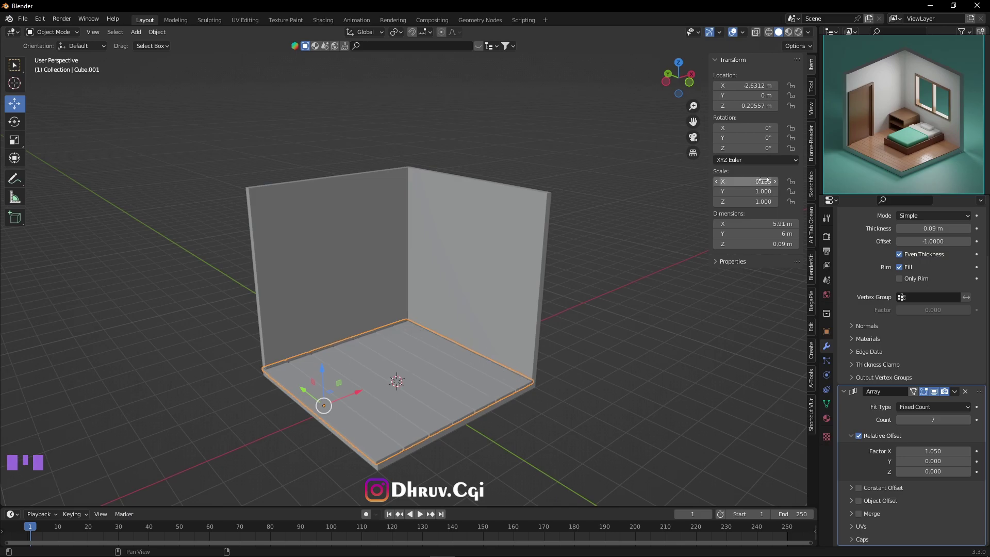
Add a new cube, Cube.002, into the room above the seven-plank floor
{"action": "middle_click", "coordinate": [589, 411]}
{"action": "left_click", "coordinate": [318, 366]}
{"action": "left_click", "coordinate": [585, 398]}
{"action": "scroll", "scroll_direction": "down", "scroll_amount": 3}
{"action": "left_click_drag", "start_coordinate": [587, 360], "coordinate": [410, 415]}
{"action": "scroll", "scroll_direction": "up", "scroll_amount": 3}
{"action": "left_click_drag", "start_coordinate": [520, 377], "coordinate": [621, 342]}
{"action": "scroll", "scroll_direction": "down", "scroll_amount": 3}
{"action": "left_click_drag", "start_coordinate": [555, 358], "coordinate": [465, 347]}
{"action": "scroll", "scroll_direction": "up", "scroll_amount": 3}
{"action": "scroll", "scroll_direction": "up", "scroll_amount": 3}
Flatten the new cube into a slab and set it on the plank floor as the bed start
{"action": "left_click_drag", "start_coordinate": [144, 36], "coordinate": [589, 335]}
{"action": "middle_click", "coordinate": [589, 335]}
{"action": "left_click_drag", "start_coordinate": [413, 351], "coordinate": [410, 321]}
{"action": "scroll", "scroll_direction": "up", "scroll_amount": 3}
{"action": "left_click_drag", "start_coordinate": [70, 32], "coordinate": [415, 304]}
{"action": "middle_click", "coordinate": [415, 304]}
{"action": "left_click_drag", "start_coordinate": [114, 36], "coordinate": [461, 361]}
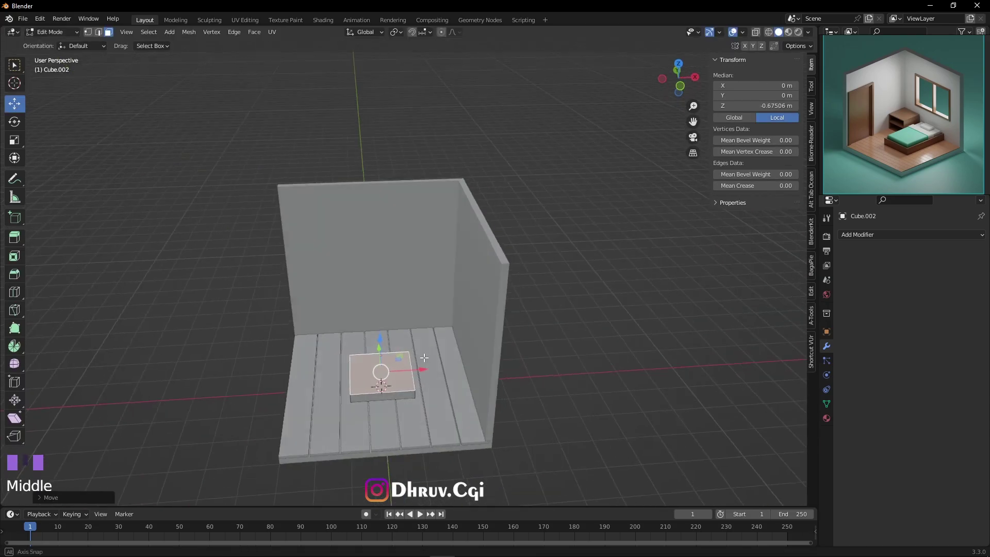
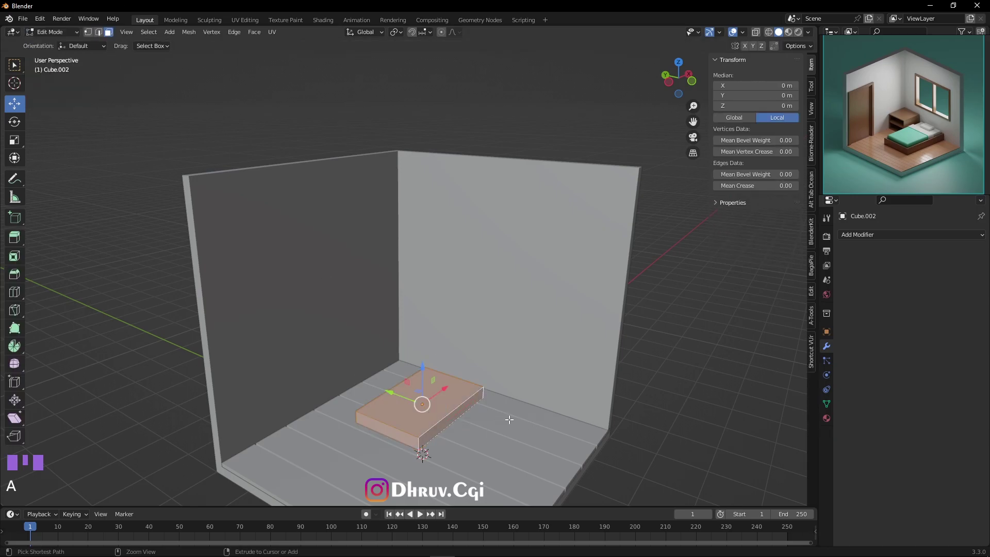
Bevel the box's edges with Ctrl+B to soften them, then leave Edit Mode
{"action": "key", "text": "ctrl+b"}
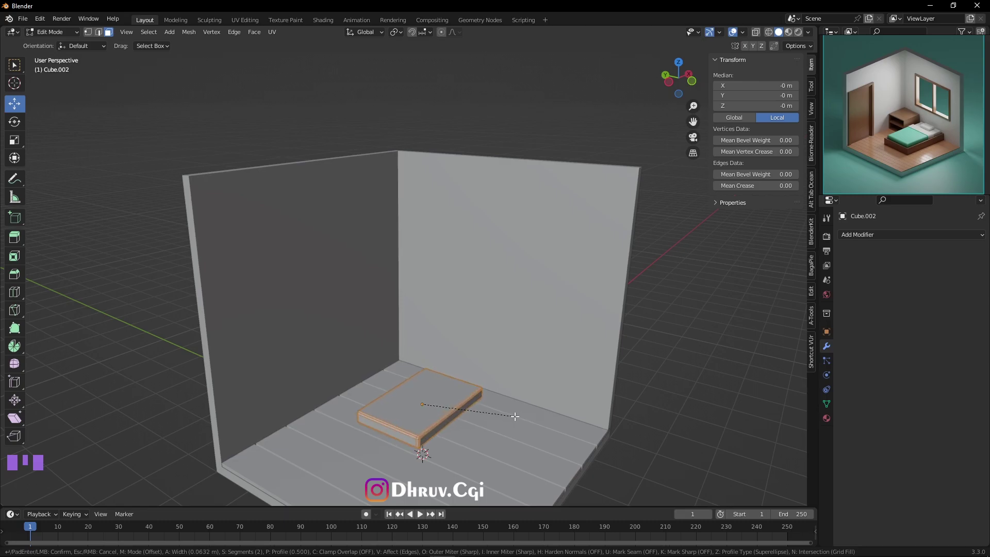
{"action": "left_click", "coordinate": [51, 40]}
{"action": "key", "text": "Tab"}
Scale the box to bed proportions, about 2.68 by 1.73 m and 0.452 m tall
{"action": "left_click", "coordinate": [670, 368]}
{"action": "left_click_drag", "start_coordinate": [485, 420], "coordinate": [459, 374]}
{"action": "key", "text": "s"}
{"action": "scroll", "scroll_direction": "up", "scroll_amount": 3}
{"action": "left_click_drag", "start_coordinate": [450, 371], "coordinate": [399, 366]}
{"action": "left_click", "coordinate": [400, 367]}
{"action": "left_click_drag", "start_coordinate": [572, 421], "coordinate": [438, 361]}
{"action": "left_click", "coordinate": [438, 360]}
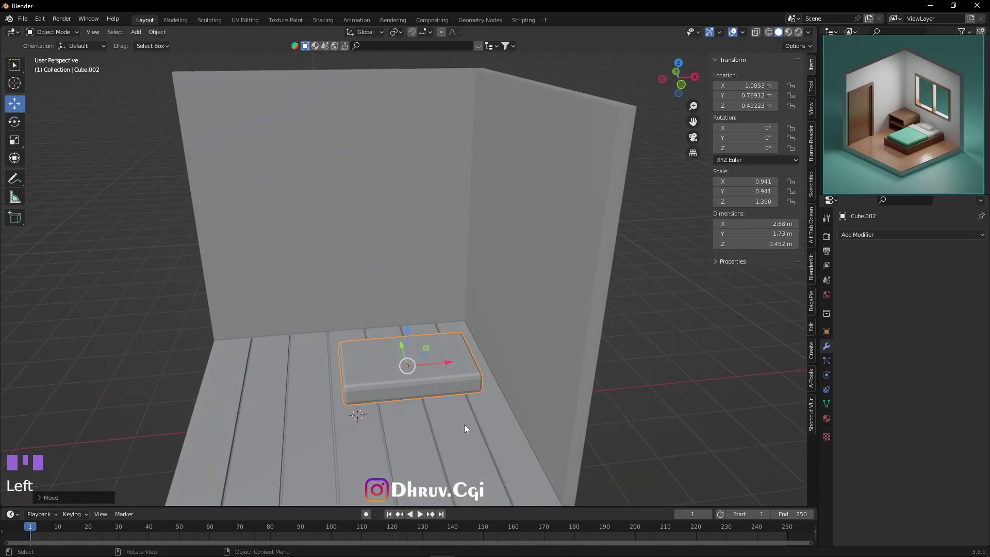
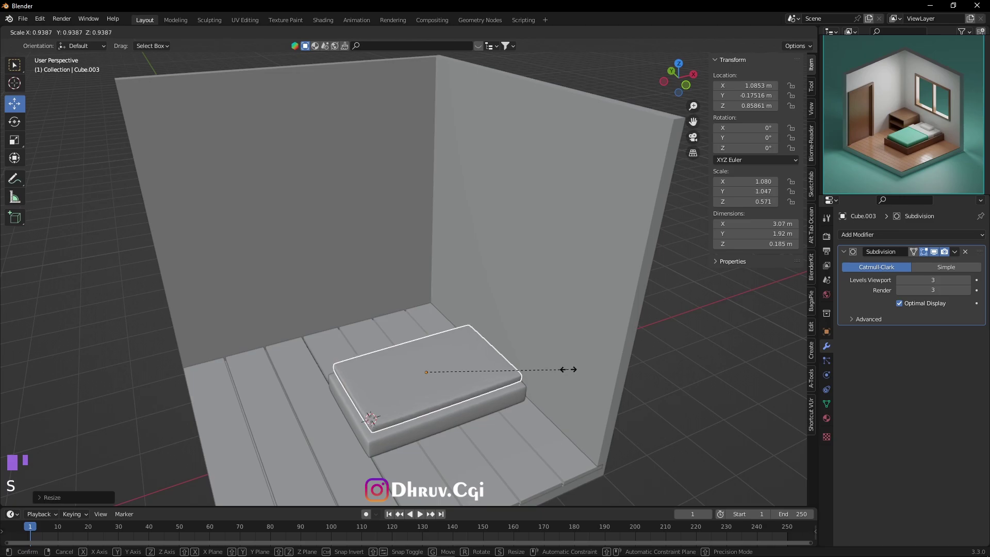
Resize the mattress on the bed base, undoing and redoing the scale until it fits
{"action": "key", "text": "s"}
{"action": "left_click_drag", "start_coordinate": [457, 387], "coordinate": [536, 381]}
{"action": "key", "text": "ctrl+z"}
{"action": "key", "text": "s"}
{"action": "left_click_drag", "start_coordinate": [461, 387], "coordinate": [436, 343]}
{"action": "left_click_drag", "start_coordinate": [436, 343], "coordinate": [500, 402]}
{"action": "left_click_drag", "start_coordinate": [500, 401], "coordinate": [456, 321]}
{"action": "left_click", "coordinate": [455, 321]}
{"action": "left_click_drag", "start_coordinate": [513, 334], "coordinate": [439, 387]}
{"action": "left_click", "coordinate": [439, 387]}
Select the mattress and move it into position on the bed base
{"action": "middle_click", "coordinate": [471, 393]}
{"action": "left_click", "coordinate": [666, 405]}
{"action": "left_click_drag", "start_coordinate": [422, 412], "coordinate": [457, 396]}
{"action": "scroll", "scroll_direction": "up", "scroll_amount": 3}
{"action": "left_click_drag", "start_coordinate": [491, 402], "coordinate": [490, 355]}
{"action": "scroll", "scroll_direction": "down", "scroll_amount": 3}
{"action": "left_click_drag", "start_coordinate": [479, 405], "coordinate": [443, 390]}
{"action": "scroll", "scroll_direction": "down", "scroll_amount": 3}
{"action": "left_click_drag", "start_coordinate": [465, 417], "coordinate": [406, 383]}
{"action": "scroll", "scroll_direction": "down", "scroll_amount": 3}
{"action": "left_click_drag", "start_coordinate": [441, 399], "coordinate": [423, 345]}
{"action": "scroll", "scroll_direction": "up", "scroll_amount": 3}
{"action": "left_click", "coordinate": [413, 385]}
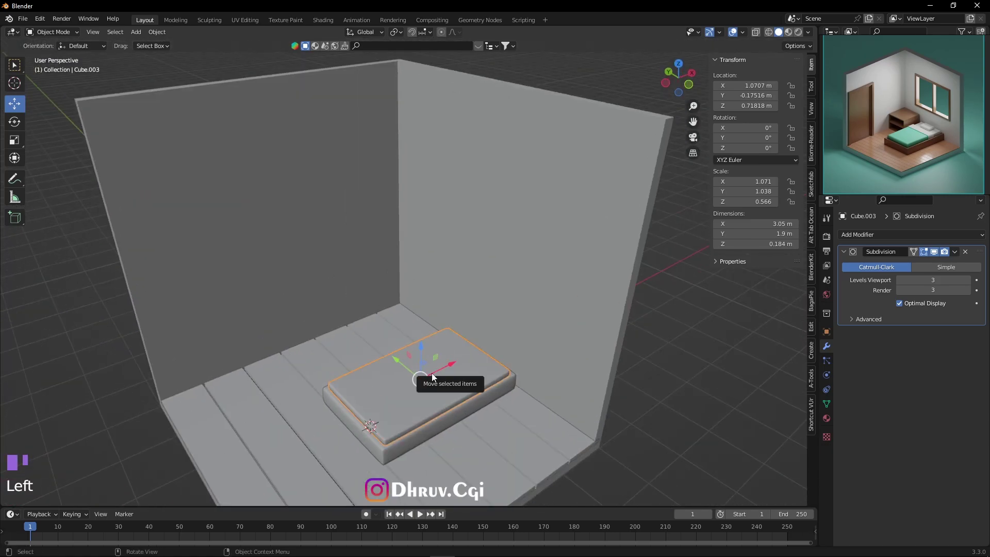
{"action": "left_click_drag", "start_coordinate": [482, 417], "coordinate": [493, 403]}
Narrow the mattress along X to about 1.89 by 1.9 m and shift it sideways on the base
{"action": "key", "text": "s"}
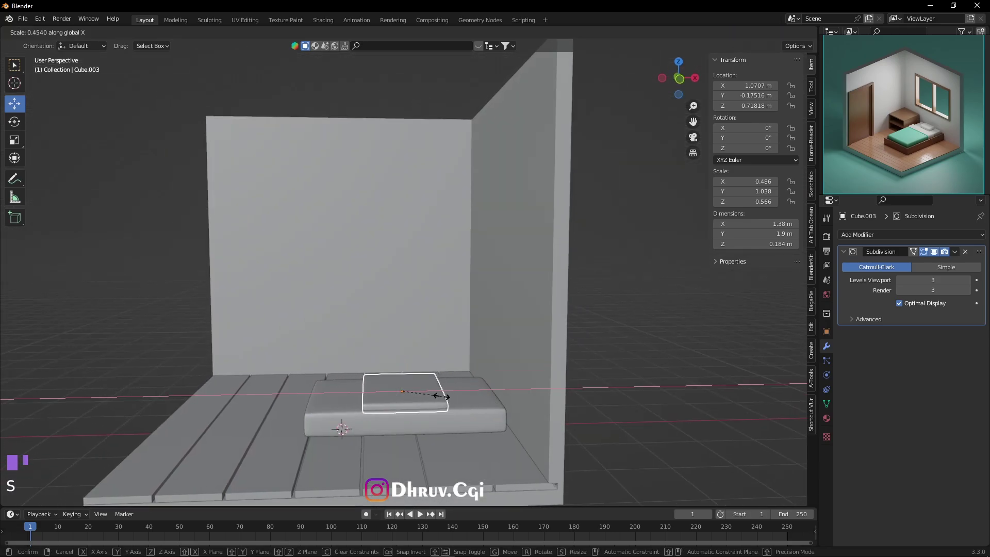
{"action": "left_click_drag", "start_coordinate": [438, 388], "coordinate": [424, 396]}
{"action": "key", "text": "s"}
{"action": "left_click", "coordinate": [402, 394]}
{"action": "left_click", "coordinate": [653, 417]}
{"action": "left_click_drag", "start_coordinate": [430, 405], "coordinate": [427, 409]}
{"action": "left_click_drag", "start_coordinate": [427, 409], "coordinate": [421, 384]}
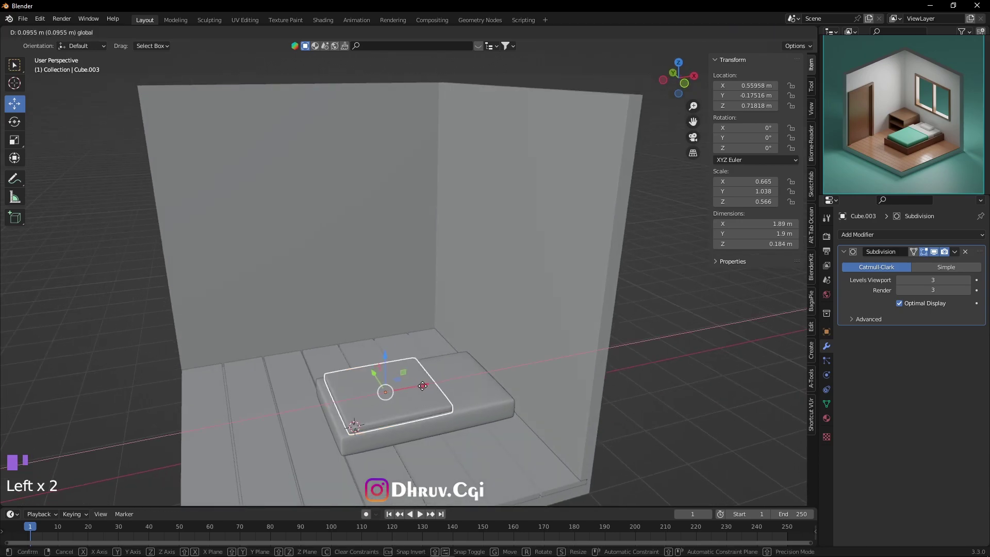
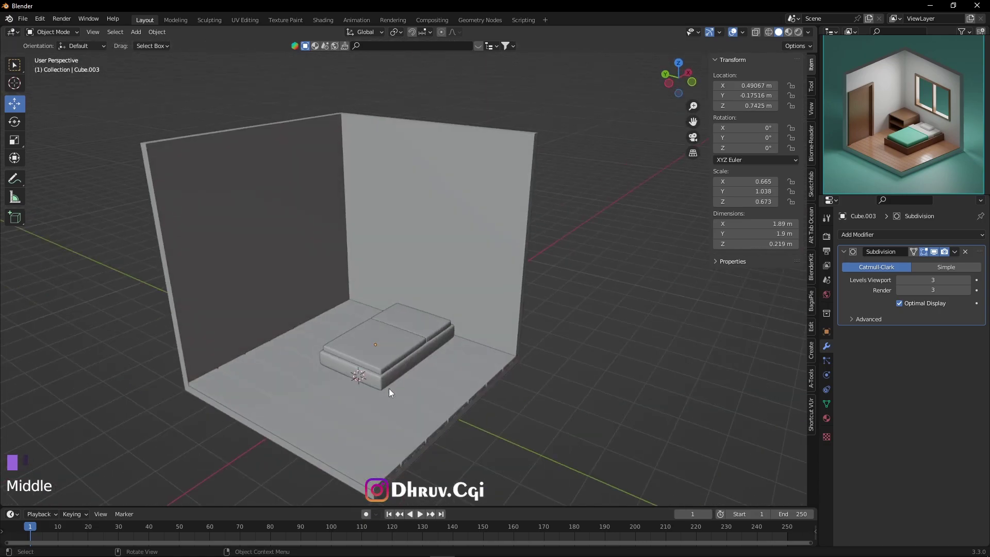
Add a new plane with Shift+A > Mesh > Plane and view it from the front
{"action": "key", "text": "shift+a"}
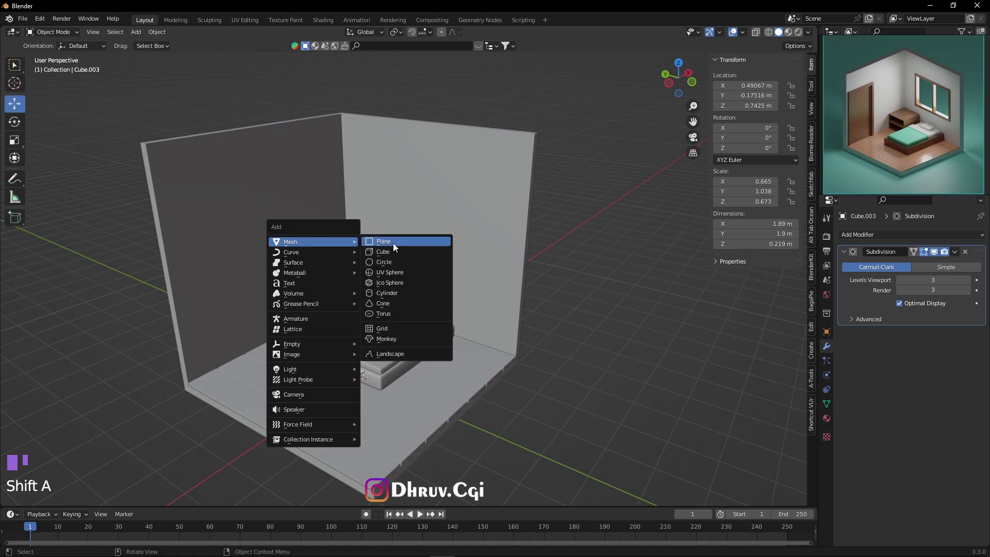
{"action": "left_click_drag", "start_coordinate": [381, 355], "coordinate": [442, 352]}
{"action": "left_click_drag", "start_coordinate": [441, 352], "coordinate": [402, 336]}
{"action": "key", "text": "KP_1"}
{"action": "left_click_drag", "start_coordinate": [388, 325], "coordinate": [404, 321]}
Raise the plane to 0.84 m over the mattress and narrow it into a 1.78 m strip
{"action": "left_click_drag", "start_coordinate": [435, 358], "coordinate": [381, 312]}
{"action": "scroll", "scroll_direction": "up", "scroll_amount": 3}
{"action": "left_click_drag", "start_coordinate": [404, 353], "coordinate": [367, 334]}
{"action": "left_click_drag", "start_coordinate": [367, 334], "coordinate": [452, 366]}
{"action": "left_click_drag", "start_coordinate": [452, 366], "coordinate": [573, 340]}
{"action": "key", "text": "s"}
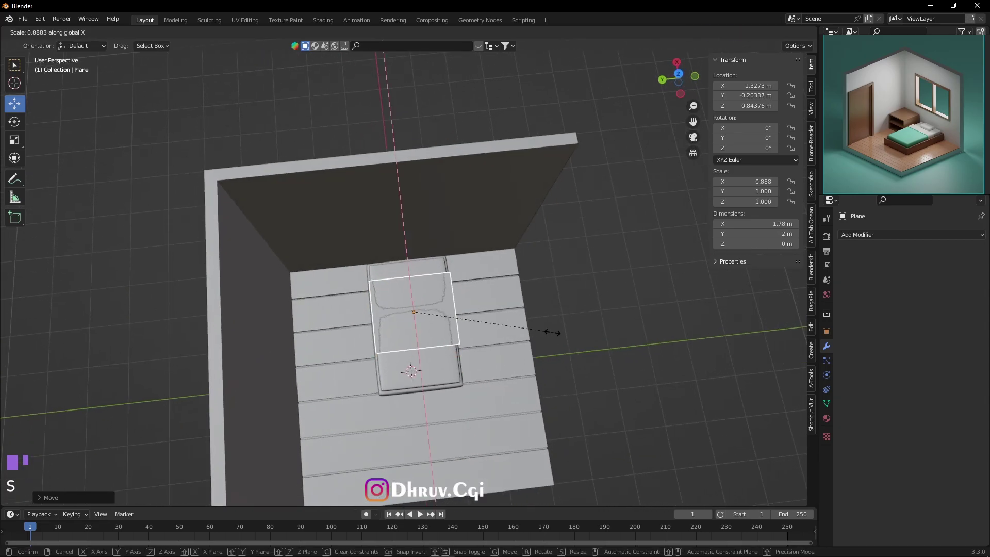
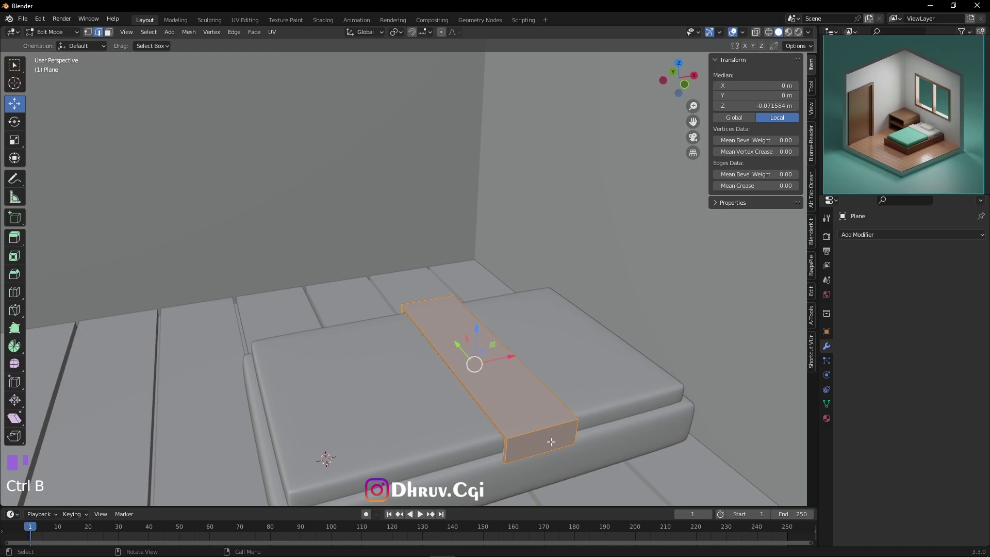
Apply the strip's transforms and inset it, then stretch the new box along Y with an edge loop
{"action": "key", "text": "Tab"}
{"action": "key", "text": "ctrl+a"}
{"action": "left_click_drag", "start_coordinate": [511, 396], "coordinate": [545, 393]}
{"action": "key", "text": "Tab"}
{"action": "key", "text": "ctrl+b"}
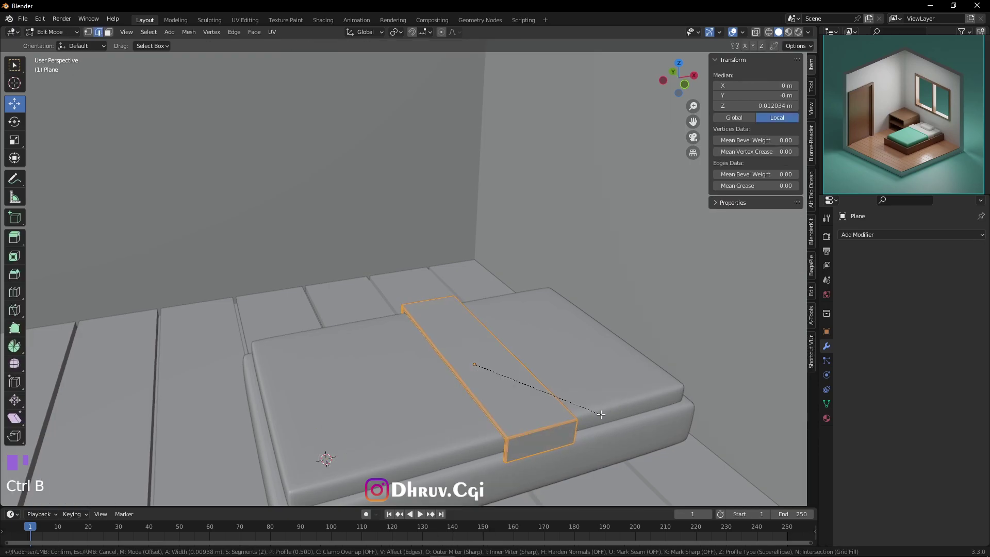
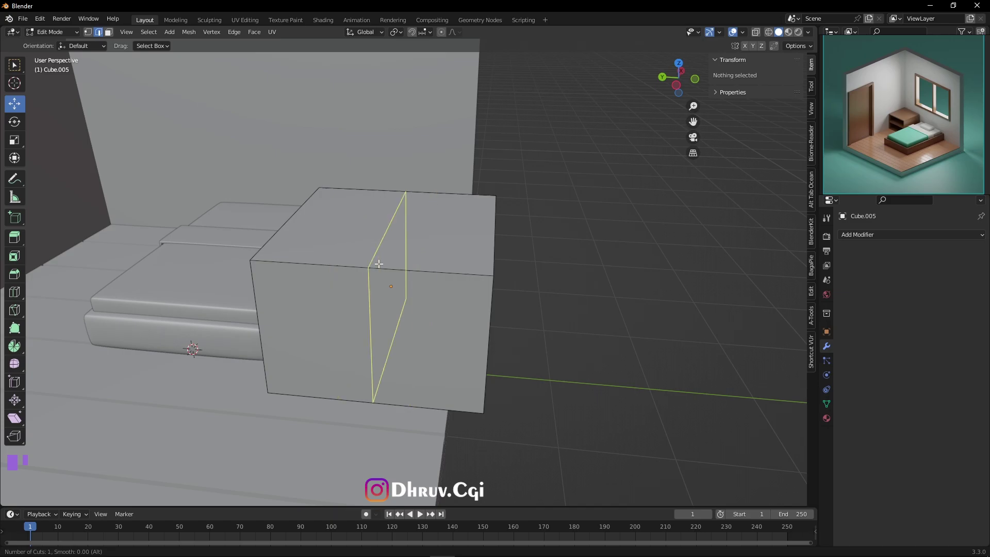
{"action": "key", "text": "s"}
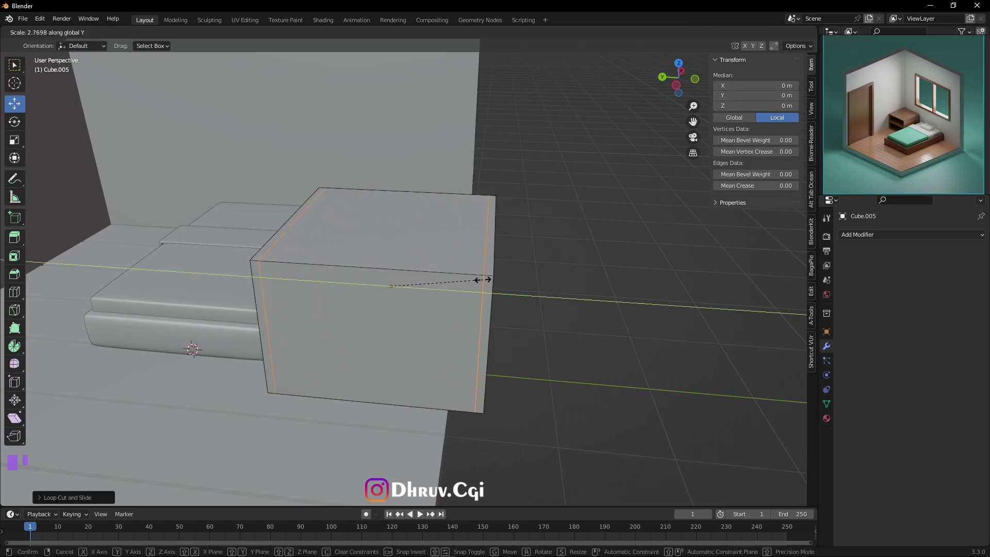
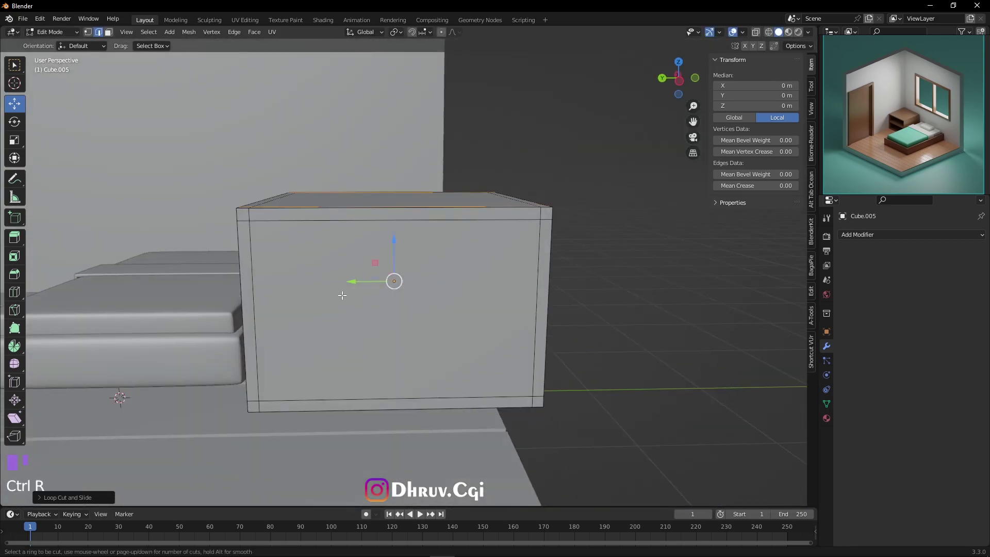
Confirm the middle edge loop on the nightstand block, bevelled into a narrow band
{"action": "key", "text": "ctrl+b"}
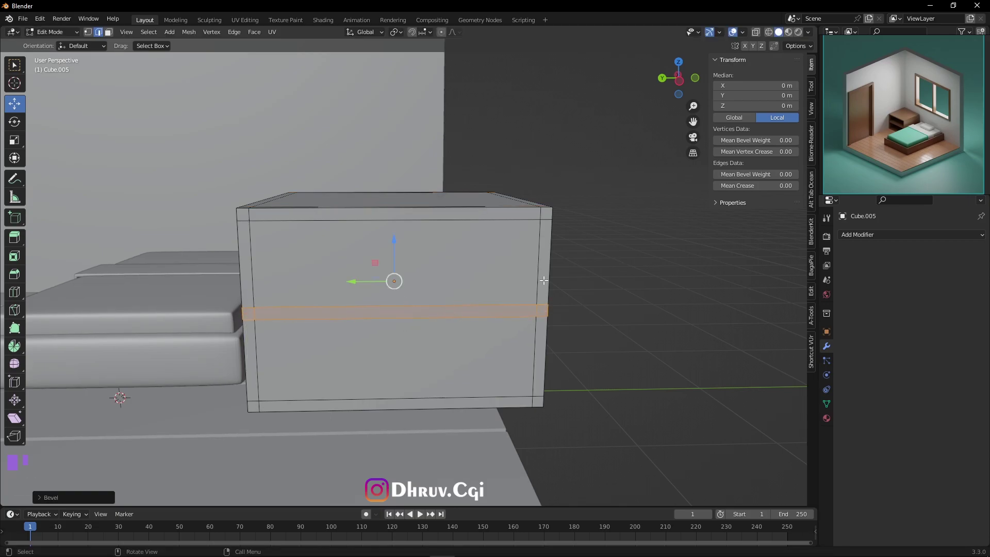
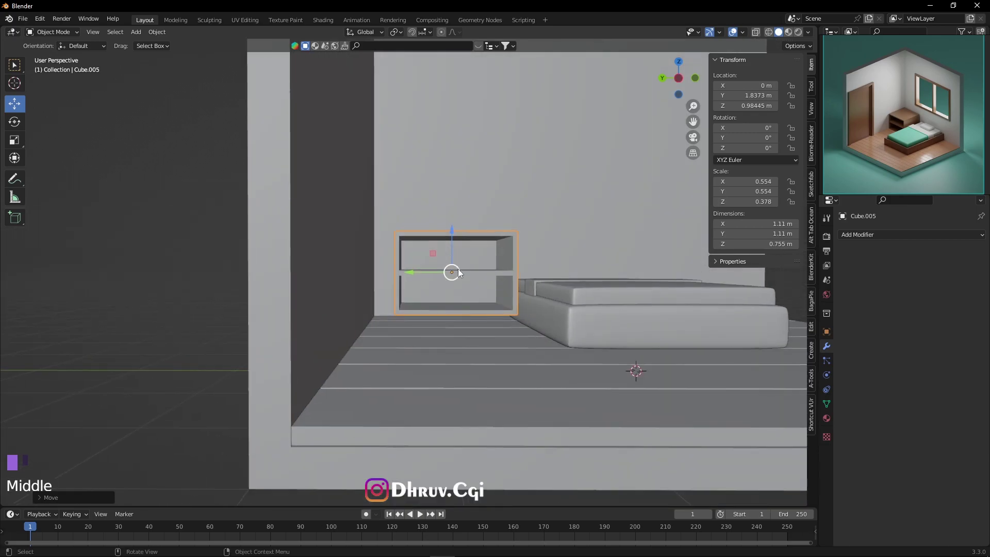
Frame the nightstand beside the bed and make a first pass at resizing it
{"action": "left_click_drag", "start_coordinate": [450, 261], "coordinate": [479, 343]}
{"action": "left_click_drag", "start_coordinate": [479, 344], "coordinate": [381, 387]}
{"action": "scroll", "scroll_direction": "down", "scroll_amount": 3}
{"action": "left_click_drag", "start_coordinate": [434, 307], "coordinate": [493, 322]}
{"action": "scroll", "scroll_direction": "up", "scroll_amount": 3}
{"action": "left_click_drag", "start_coordinate": [526, 337], "coordinate": [580, 295]}
{"action": "scroll", "scroll_direction": "down", "scroll_amount": 3}
{"action": "key", "text": "s"}
{"action": "left_click_drag", "start_coordinate": [500, 267], "coordinate": [535, 275]}
{"action": "key", "text": "s"}
{"action": "left_click", "coordinate": [498, 267]}
Scale the nightstand down by about 0.76 to roughly 1.53 m wide and 1.22 m tall
{"action": "scroll", "scroll_direction": "down", "scroll_amount": 3}
{"action": "left_click_drag", "start_coordinate": [523, 351], "coordinate": [706, 457]}
{"action": "left_click", "coordinate": [705, 458]}
{"action": "left_click_drag", "start_coordinate": [539, 294], "coordinate": [502, 309]}
{"action": "left_click_drag", "start_coordinate": [502, 310], "coordinate": [511, 293]}
{"action": "key", "text": "s"}
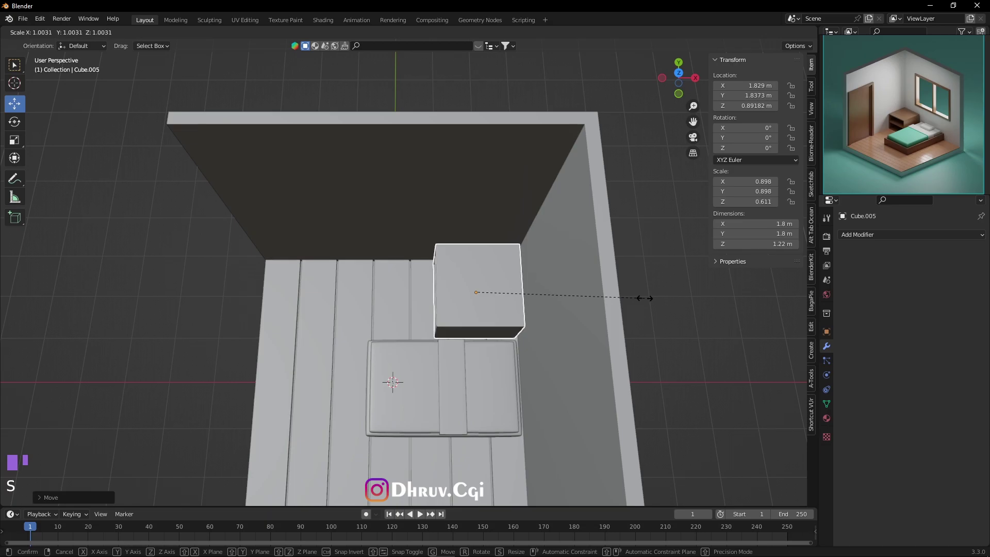
{"action": "key", "text": "s"}
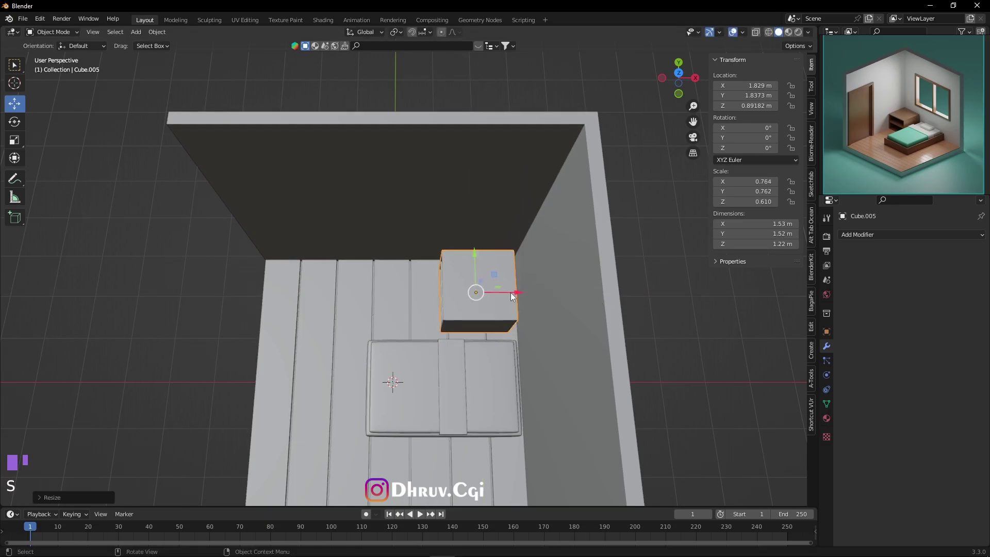
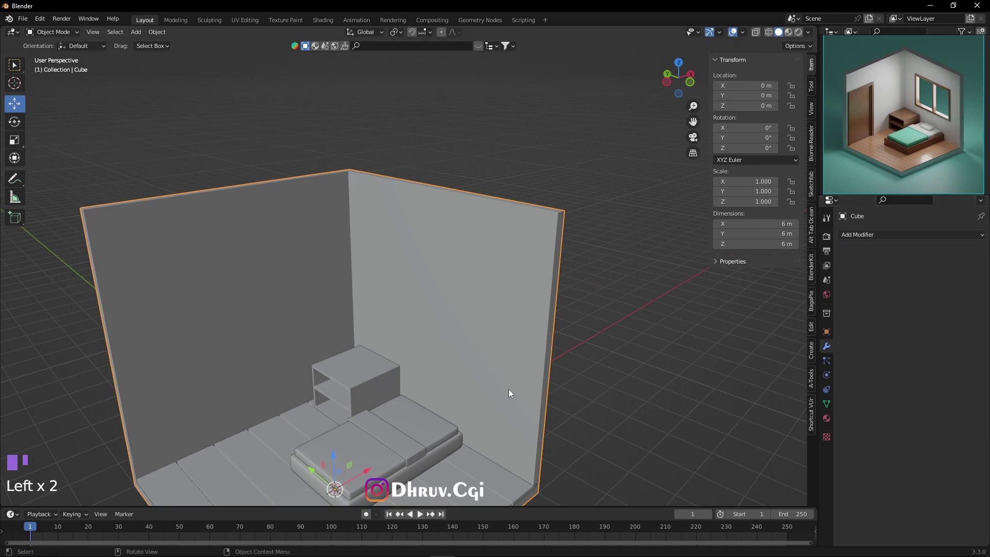
Add a cube, raise it up the back wall and stretch it wider along the wall
{"action": "key", "text": "KP_1"}
{"action": "key", "text": "shift+a"}
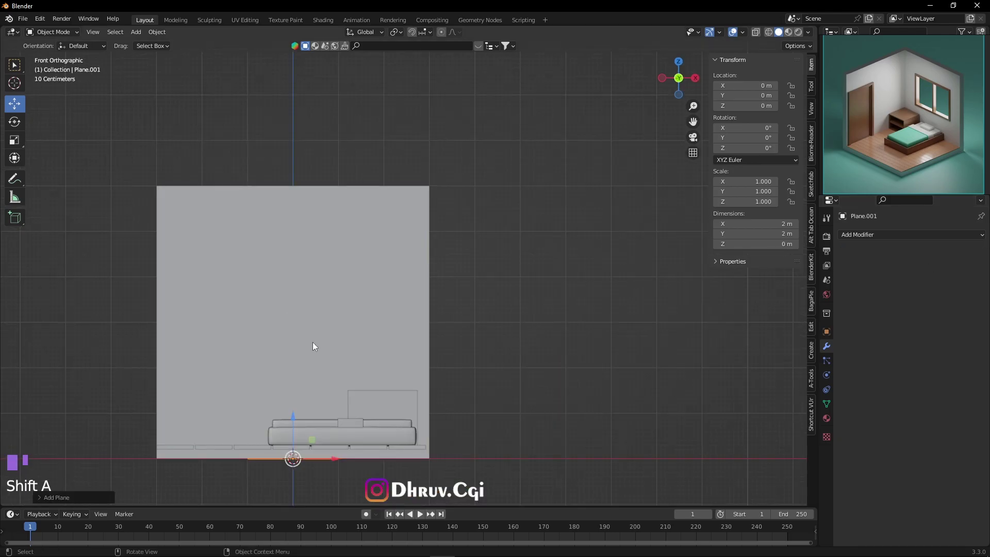
{"action": "key", "text": "Delete"}
{"action": "key", "text": "shift+a"}
{"action": "left_click_drag", "start_coordinate": [297, 433], "coordinate": [289, 338]}
{"action": "left_click_drag", "start_coordinate": [283, 358], "coordinate": [383, 362]}
{"action": "scroll", "scroll_direction": "down", "scroll_amount": 3}
{"action": "middle_click", "coordinate": [439, 382]}
{"action": "key", "text": "KP_3"}
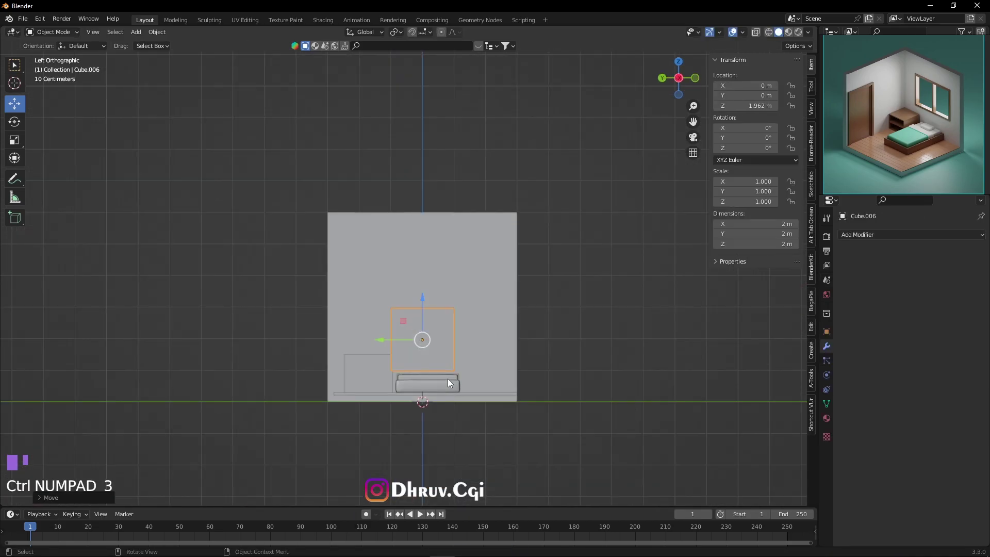
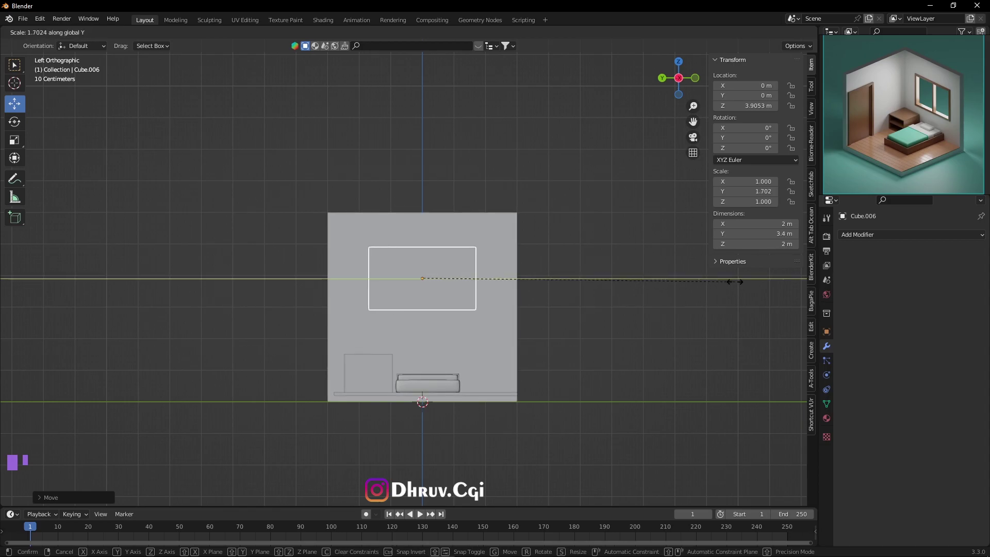
{"action": "left_click_drag", "start_coordinate": [536, 288], "coordinate": [391, 304]}
{"action": "left_click_drag", "start_coordinate": [452, 283], "coordinate": [429, 293]}
{"action": "scroll", "scroll_direction": "up", "scroll_amount": 3}
Push the cube into the back wall so it sits sunk through it
{"action": "left_click_drag", "start_coordinate": [476, 280], "coordinate": [436, 308]}
{"action": "left_click_drag", "start_coordinate": [436, 309], "coordinate": [422, 307]}
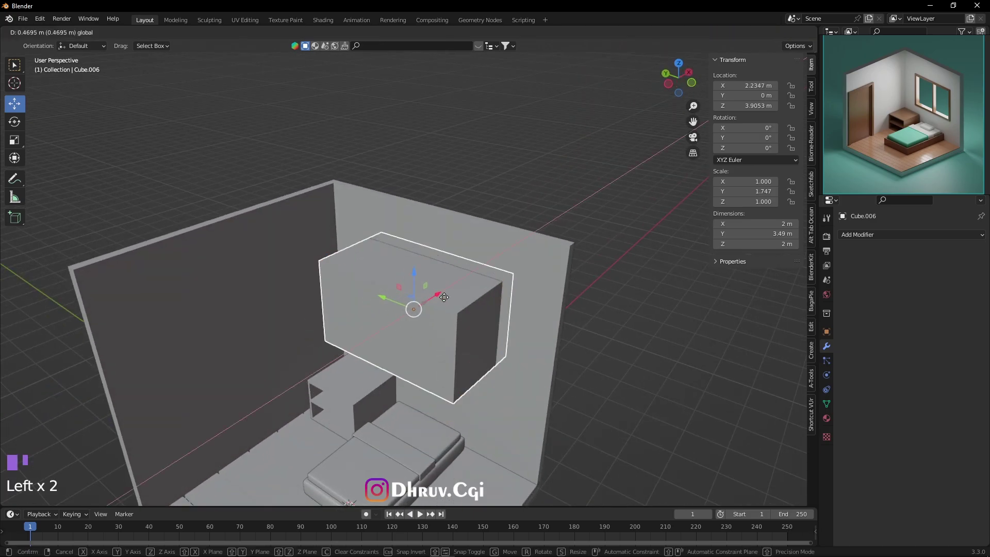
{"action": "left_click_drag", "start_coordinate": [509, 309], "coordinate": [518, 260]}
{"action": "left_click_drag", "start_coordinate": [517, 263], "coordinate": [435, 288]}
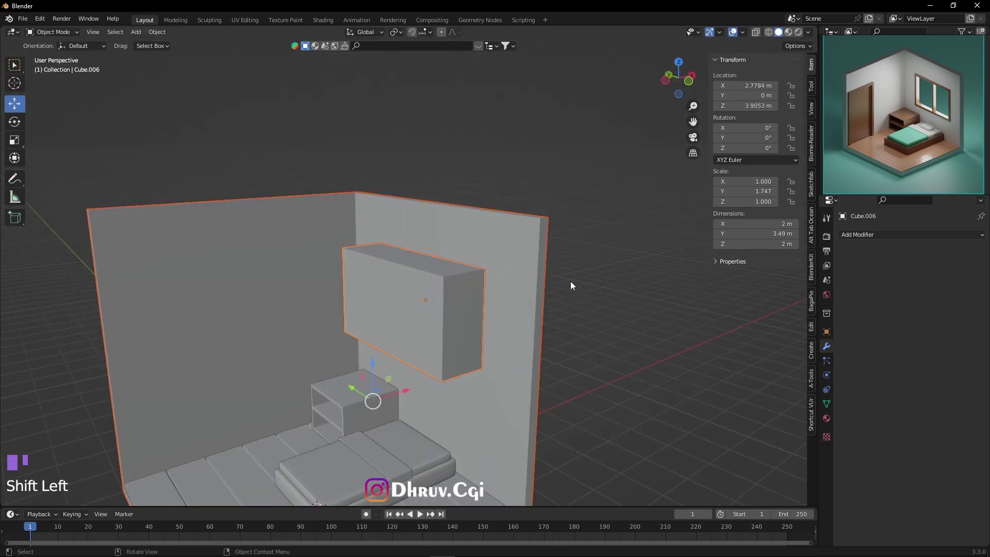
Give the wall a Boolean Difference modifier using the cube, displayed as Bounds only
{"action": "left_click", "coordinate": [534, 258]}
{"action": "left_click", "coordinate": [856, 243]}
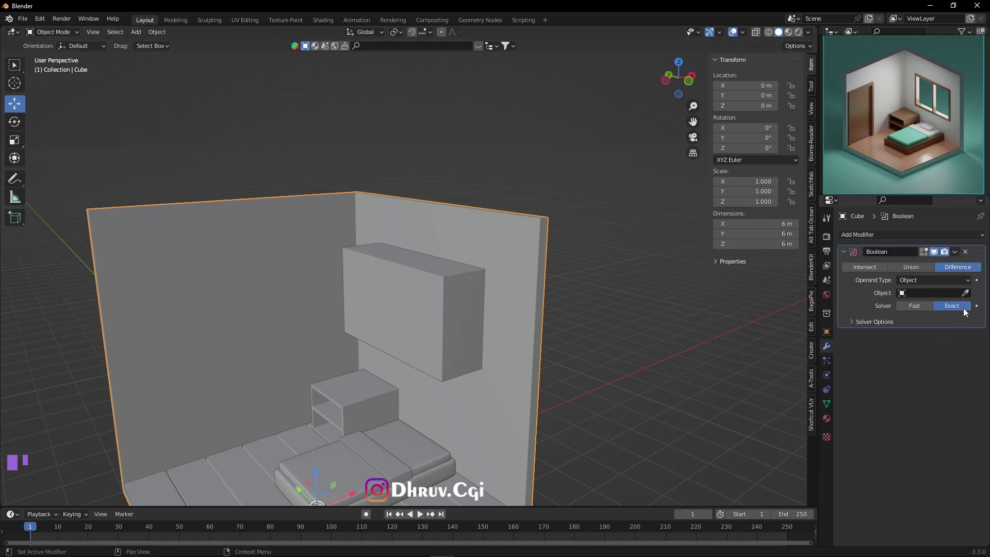
{"action": "left_click_drag", "start_coordinate": [965, 297], "coordinate": [912, 440]}
{"action": "scroll", "scroll_direction": "down", "scroll_amount": 3}
{"action": "left_click_drag", "start_coordinate": [849, 470], "coordinate": [922, 538]}
{"action": "scroll", "scroll_direction": "down", "scroll_amount": 3}
{"action": "left_click_drag", "start_coordinate": [927, 501], "coordinate": [641, 319]}
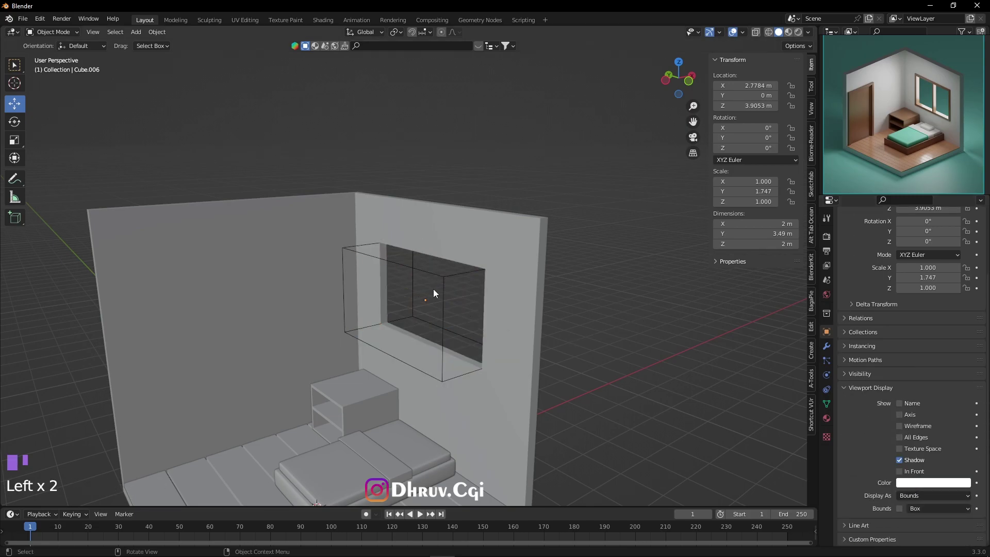
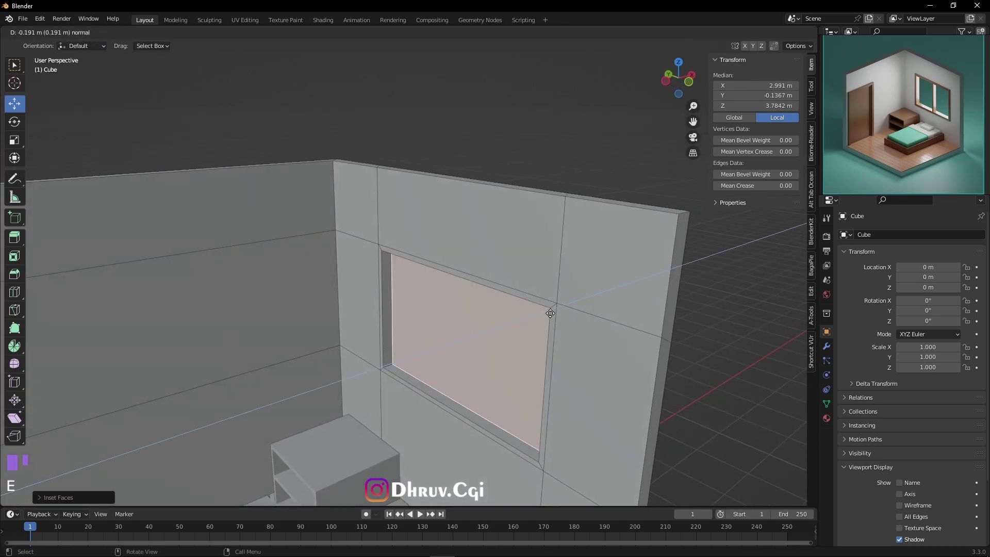
Delete the selected window faces to split the opening into two panes
{"action": "key", "text": "x"}
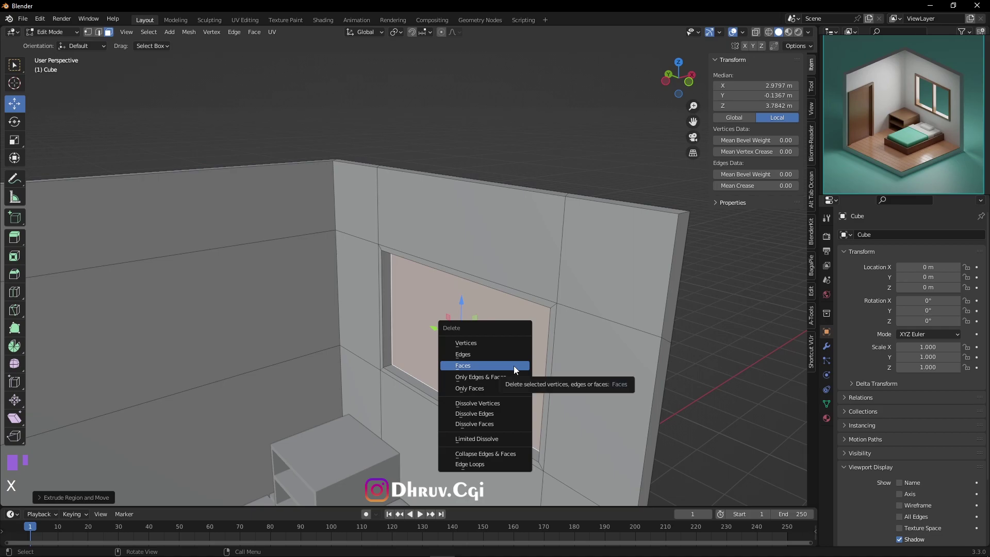
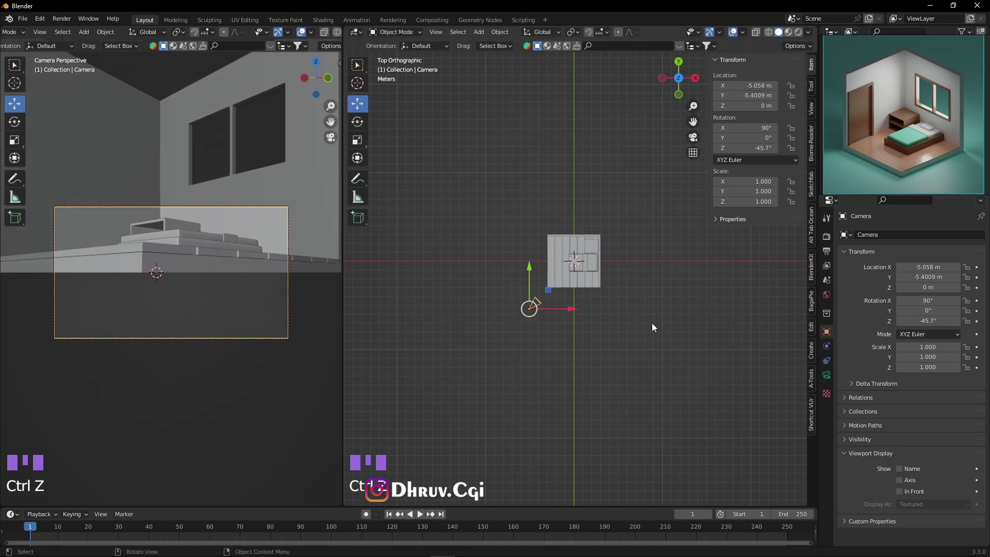
Orbit the second viewport into a perspective view of the room
{"action": "left_click_drag", "start_coordinate": [641, 328], "coordinate": [635, 318]}
{"action": "middle_click", "coordinate": [635, 317]}
{"action": "left_click_drag", "start_coordinate": [527, 300], "coordinate": [529, 332]}
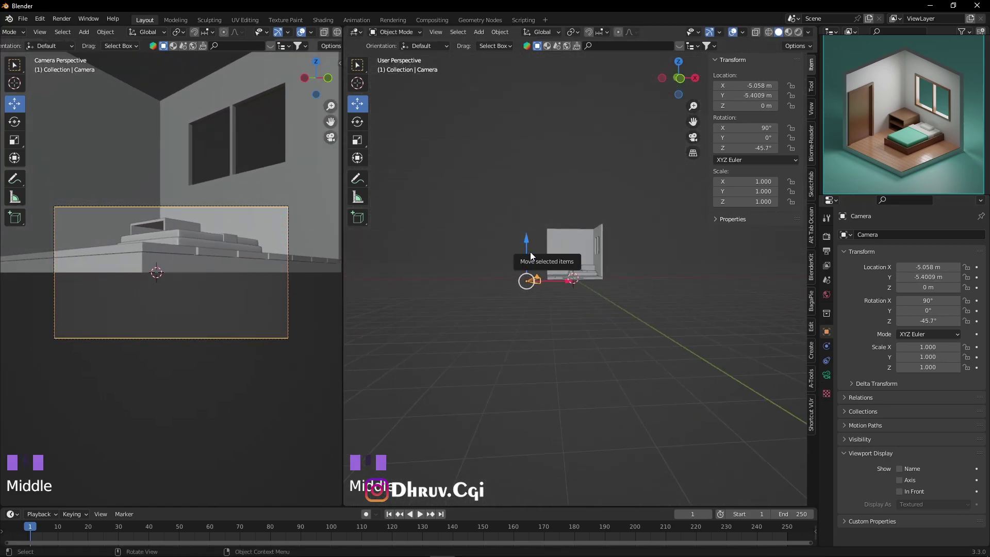
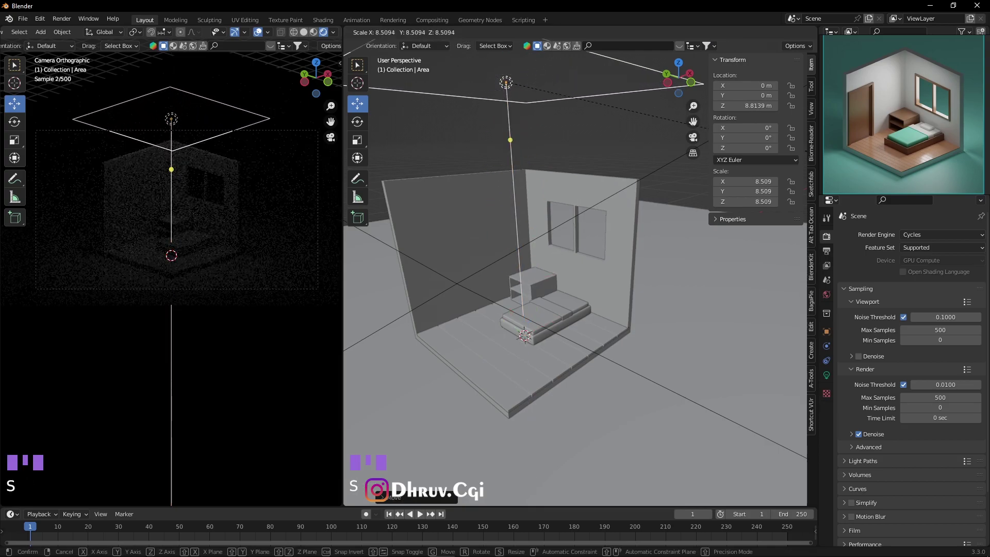
Give the walls a new material with a pale beige Base Color
{"action": "scroll", "scroll_direction": "down", "scroll_amount": 3}
{"action": "middle_click", "coordinate": [552, 163]}
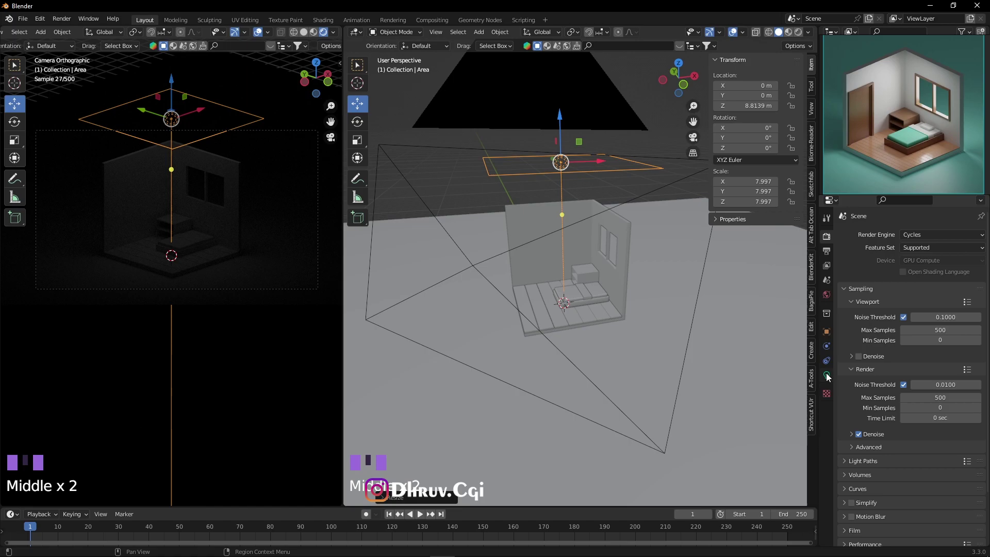
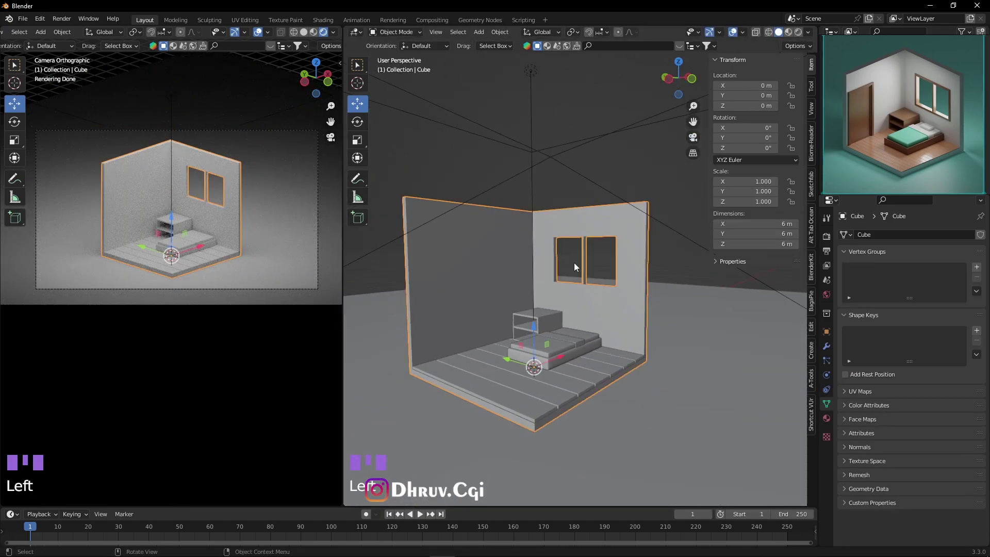
{"action": "left_click", "coordinate": [469, 230]}
{"action": "left_click", "coordinate": [832, 425]}
{"action": "left_click", "coordinate": [486, 261]}
{"action": "left_click", "coordinate": [531, 412]}
{"action": "left_click", "coordinate": [479, 318]}
{"action": "left_click_drag", "start_coordinate": [961, 281], "coordinate": [941, 376]}
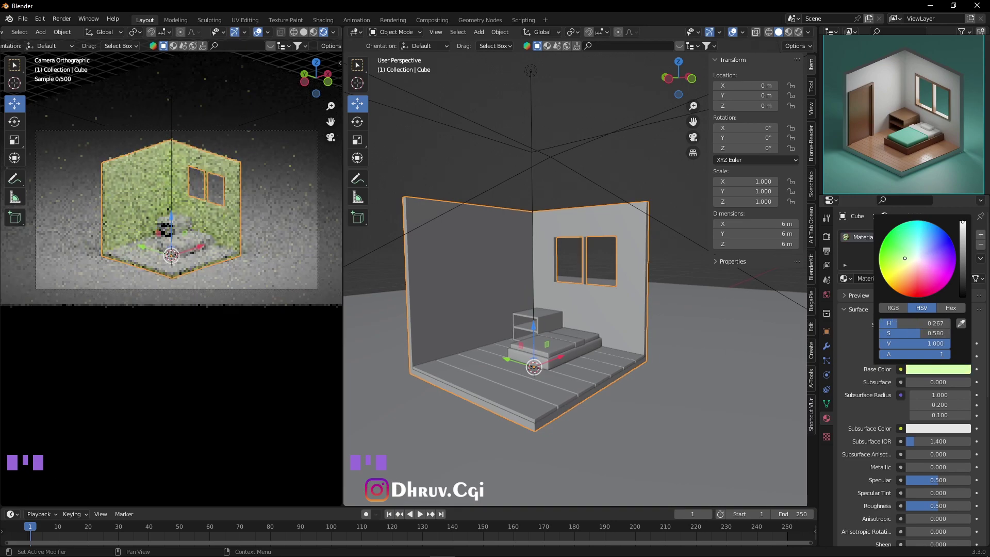
{"action": "scroll", "scroll_direction": "up", "scroll_amount": 3}
{"action": "left_click_drag", "start_coordinate": [613, 277], "coordinate": [621, 247]}
Give the floor planks a new dark brown material
{"action": "scroll", "scroll_direction": "down", "scroll_amount": 3}
{"action": "left_click_drag", "start_coordinate": [617, 317], "coordinate": [526, 365]}
{"action": "left_click", "coordinate": [526, 365]}
{"action": "left_click", "coordinate": [927, 373]}
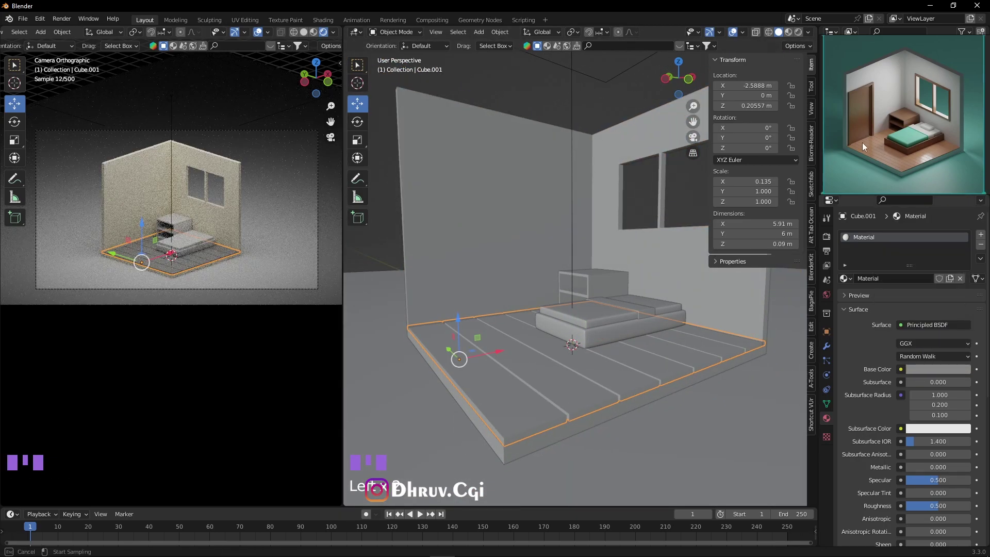
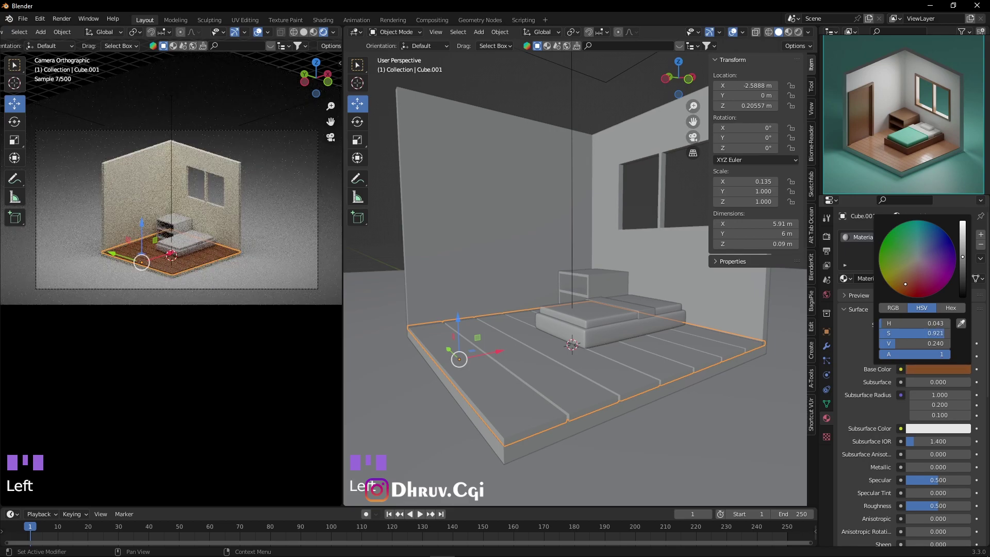
{"action": "scroll", "scroll_direction": "up", "scroll_amount": 3}
{"action": "scroll", "scroll_direction": "down", "scroll_amount": 3}
{"action": "scroll", "scroll_direction": "up", "scroll_amount": 3}
Assign the brown floor material to the bed base and darken its colour
{"action": "left_click", "coordinate": [638, 384]}
{"action": "left_click_drag", "start_coordinate": [851, 284], "coordinate": [855, 281]}
{"action": "left_click_drag", "start_coordinate": [854, 281], "coordinate": [193, 280]}
{"action": "scroll", "scroll_direction": "up", "scroll_amount": 3}
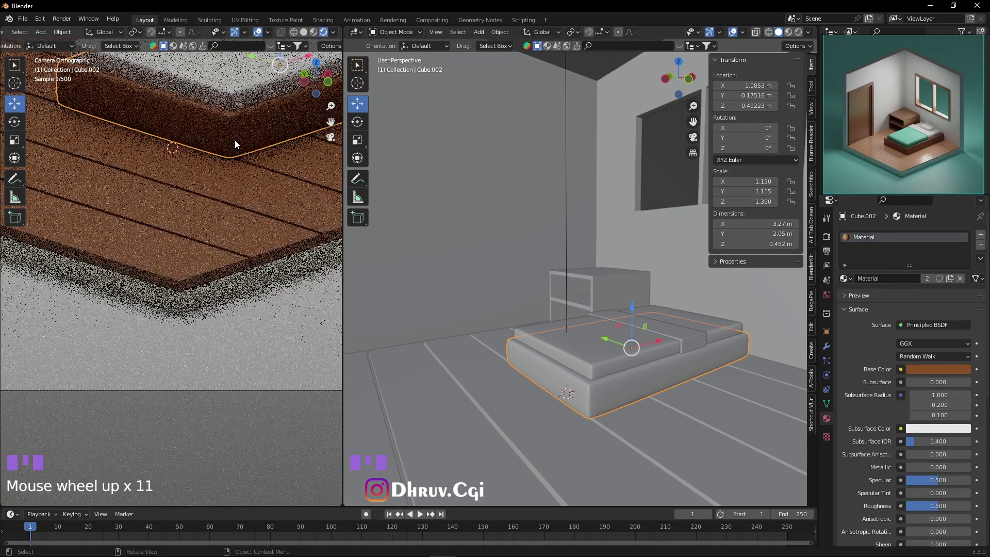
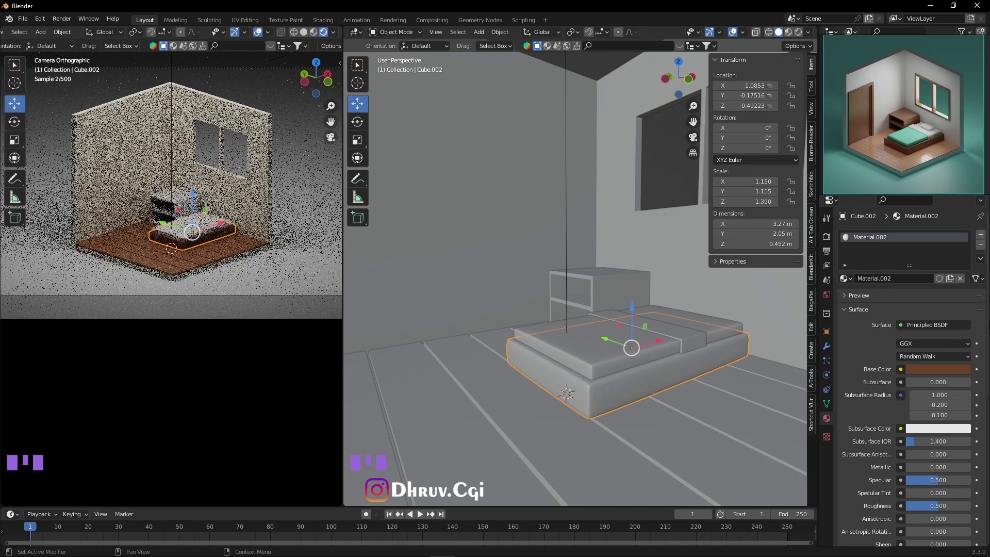
{"action": "left_click_drag", "start_coordinate": [934, 372], "coordinate": [965, 275]}
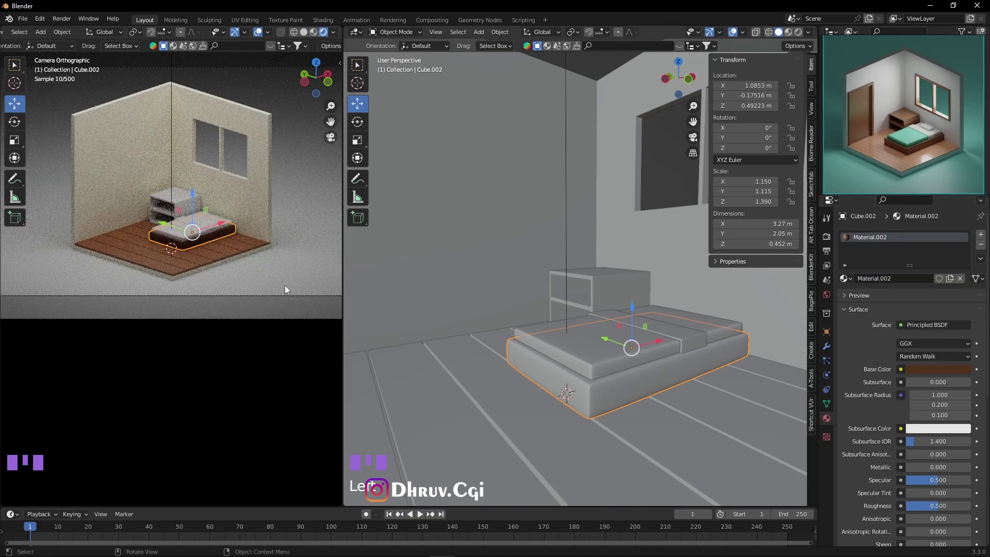
{"action": "left_click", "coordinate": [678, 453]}
{"action": "scroll", "scroll_direction": "down", "scroll_amount": 3}
{"action": "middle_click", "coordinate": [641, 434]}
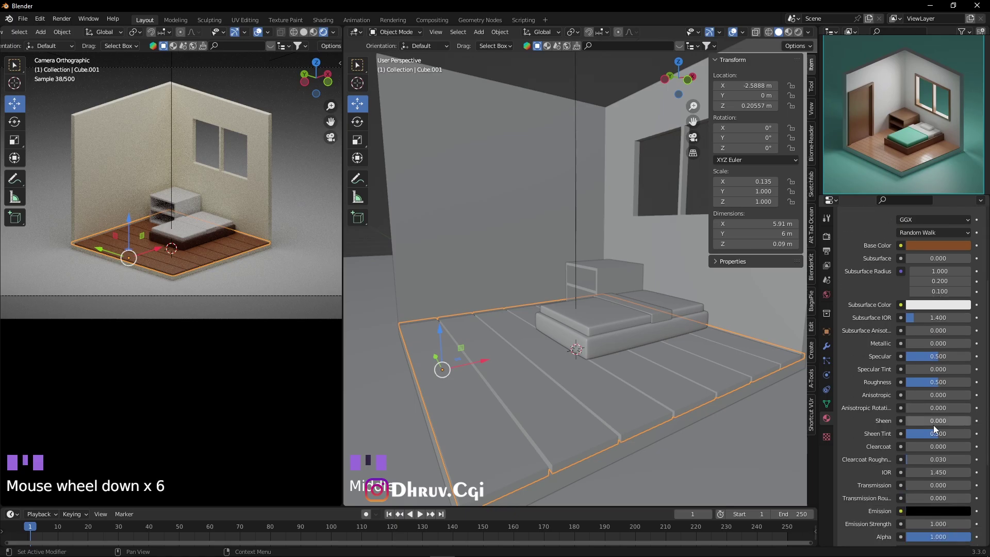
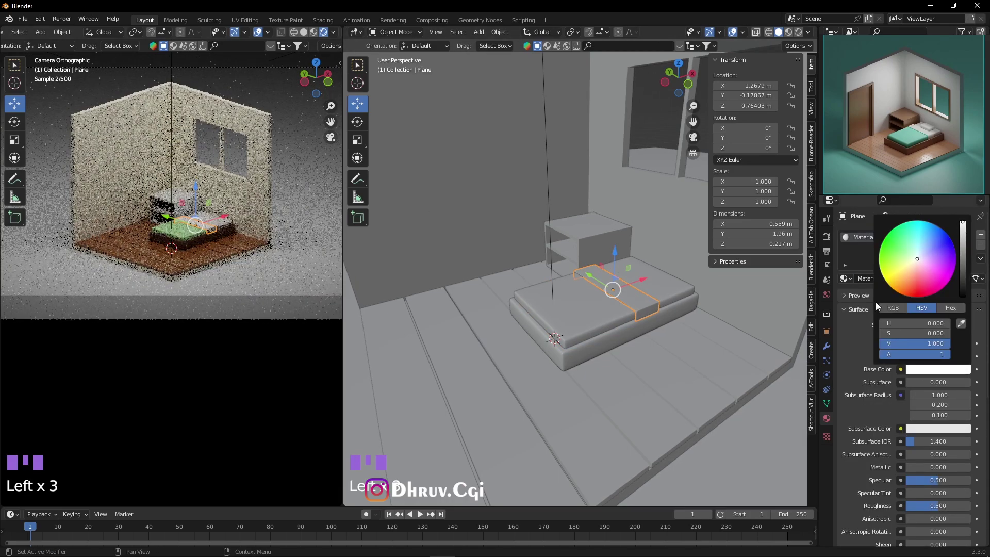
Give the pillow a white-to-light-grey material, then select the nightstand
{"action": "left_click", "coordinate": [661, 280]}
{"action": "left_click", "coordinate": [924, 282]}
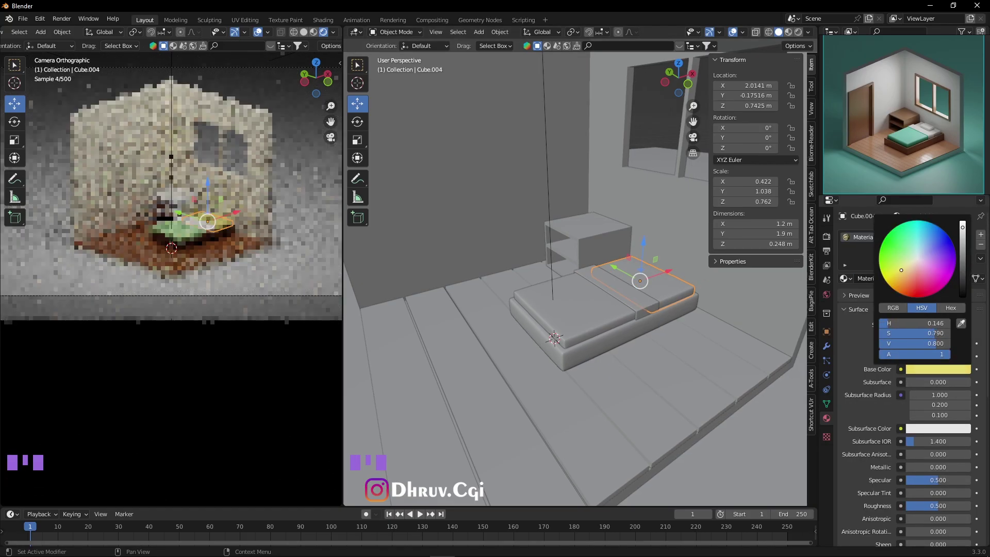
{"action": "left_click_drag", "start_coordinate": [951, 372], "coordinate": [929, 371]}
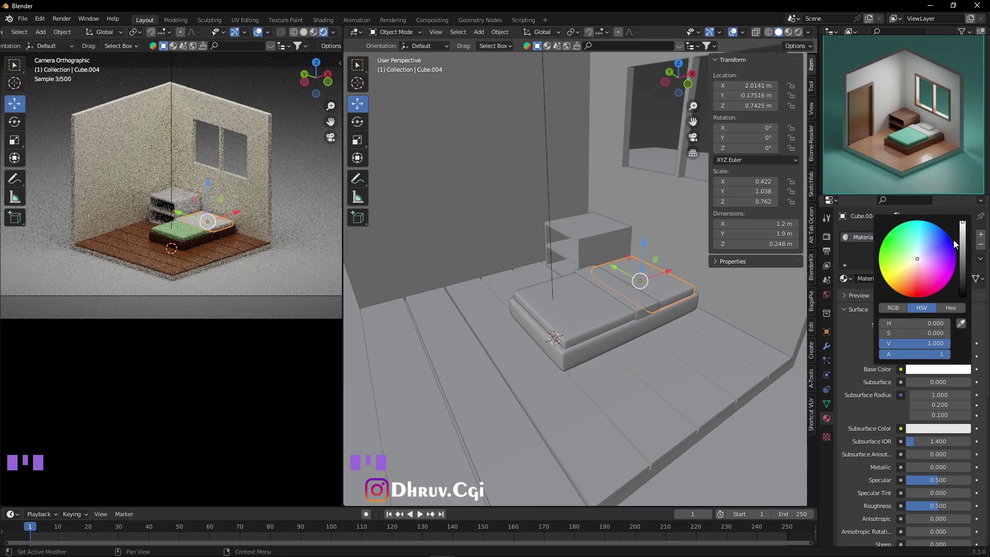
{"action": "scroll", "scroll_direction": "up", "scroll_amount": 3}
{"action": "left_click_drag", "start_coordinate": [635, 325], "coordinate": [615, 343]}
{"action": "left_click_drag", "start_coordinate": [695, 336], "coordinate": [646, 345]}
{"action": "double_click", "coordinate": [646, 345]}
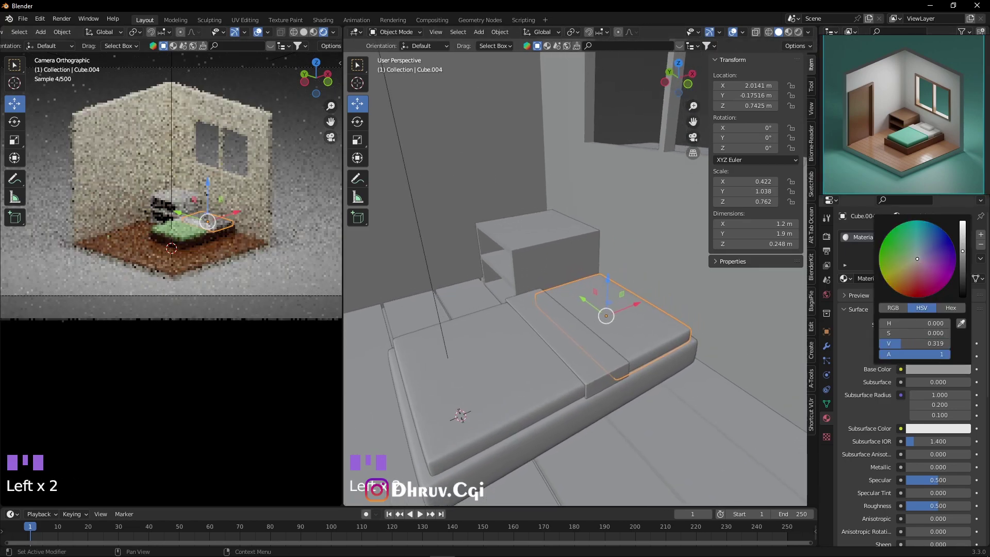
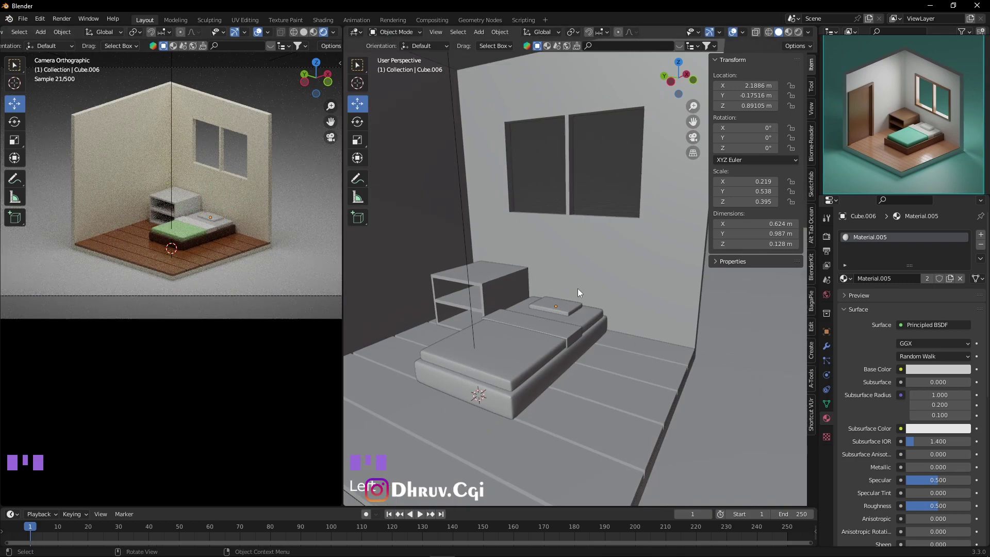
{"action": "left_click", "coordinate": [179, 204]}
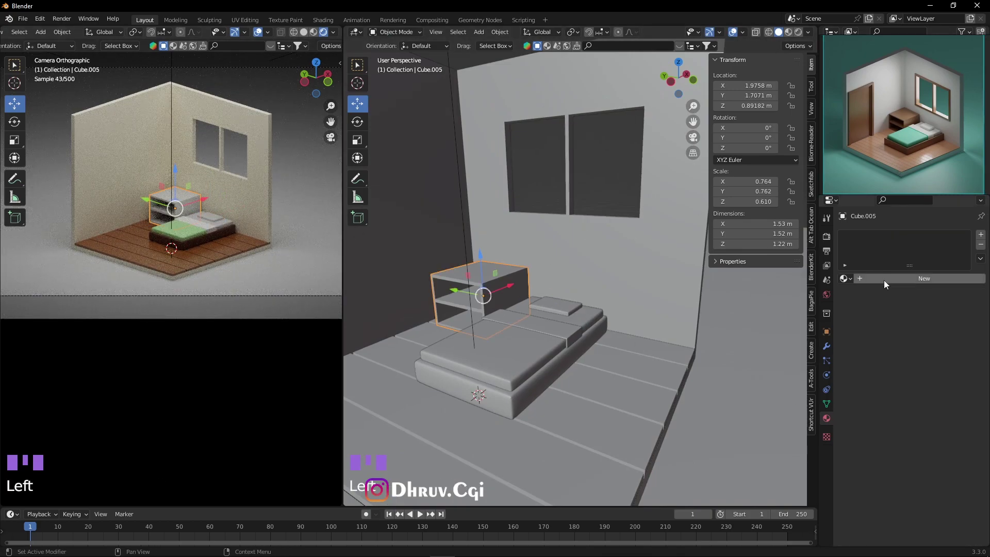
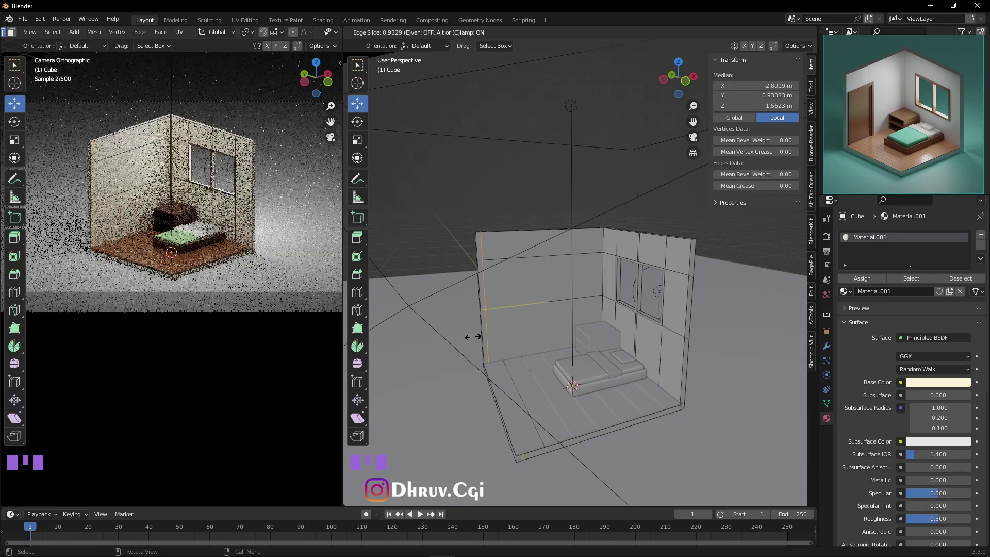
Add loop cuts and a bevelled strip on the left wall and select the door faces
{"action": "key", "text": "ctrl+r"}
{"action": "key", "text": "ctrl+b"}
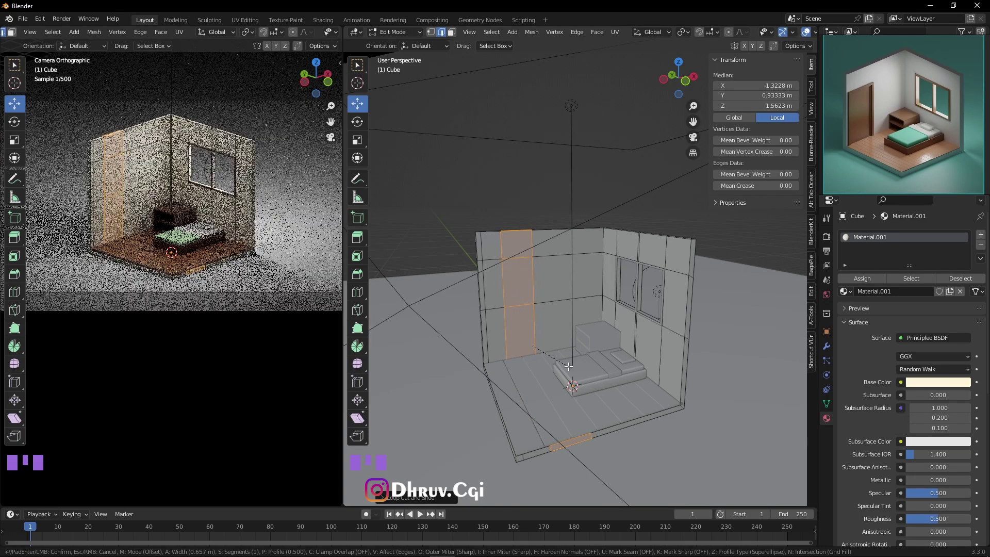
{"action": "key", "text": "ctrl+r"}
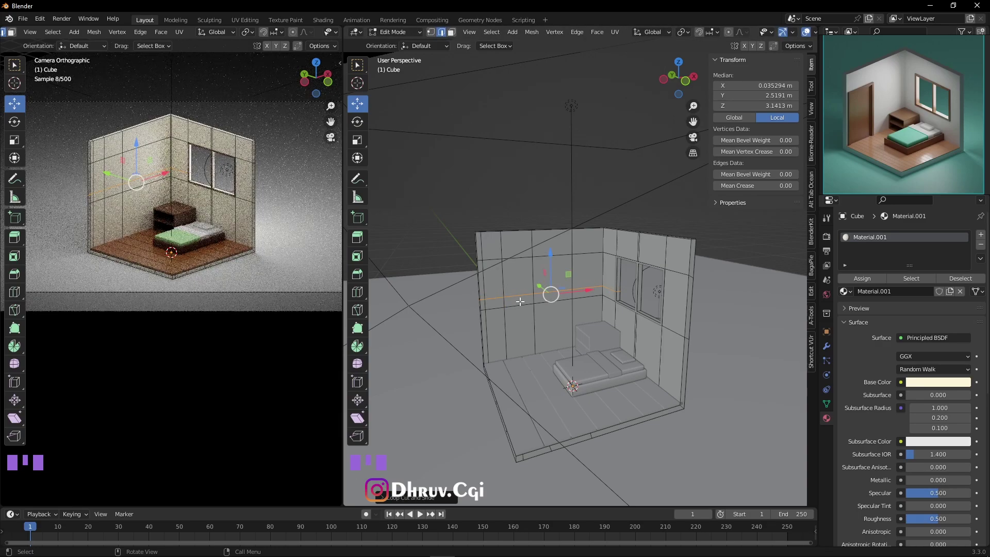
{"action": "key", "text": "3"}
{"action": "left_click", "coordinate": [521, 296]}
{"action": "left_click", "coordinate": [524, 316]}
{"action": "key", "text": "i"}
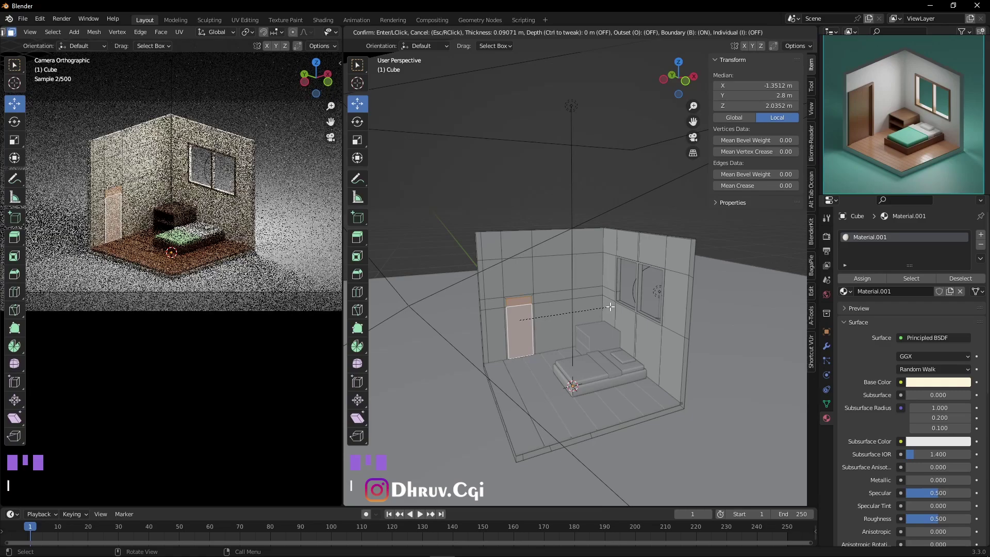
Slide the door's bottom edge, inset the door face and extrude it about 0.10 m into the wall
{"action": "scroll", "scroll_direction": "up", "scroll_amount": 3}
{"action": "left_click_drag", "start_coordinate": [531, 353], "coordinate": [548, 330]}
{"action": "scroll", "scroll_direction": "up", "scroll_amount": 3}
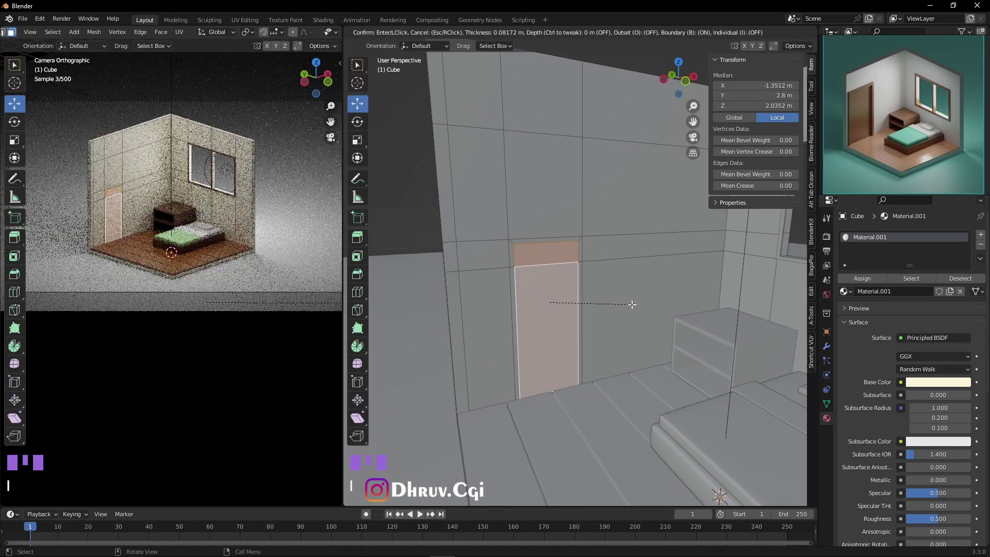
{"action": "left_click_drag", "start_coordinate": [538, 321], "coordinate": [558, 342]}
{"action": "key", "text": "ctrl+z"}
{"action": "key", "text": "ctrl+r"}
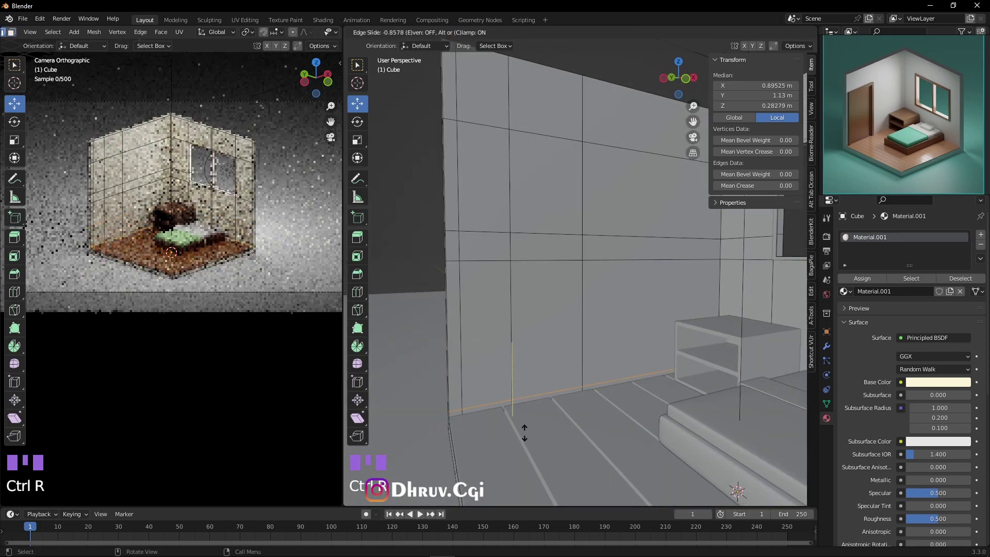
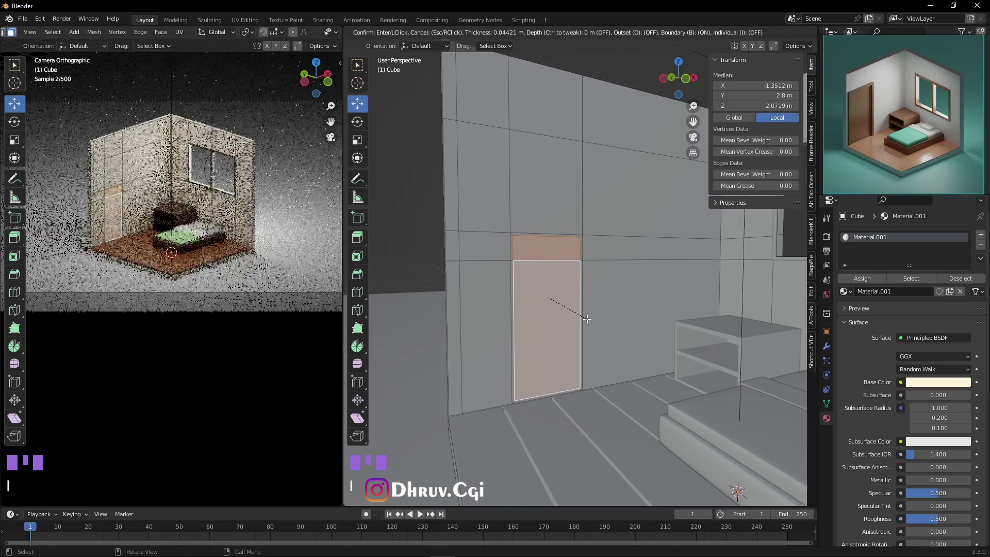
{"action": "left_click_drag", "start_coordinate": [561, 336], "coordinate": [717, 339]}
{"action": "key", "text": "i"}
{"action": "key", "text": "e"}
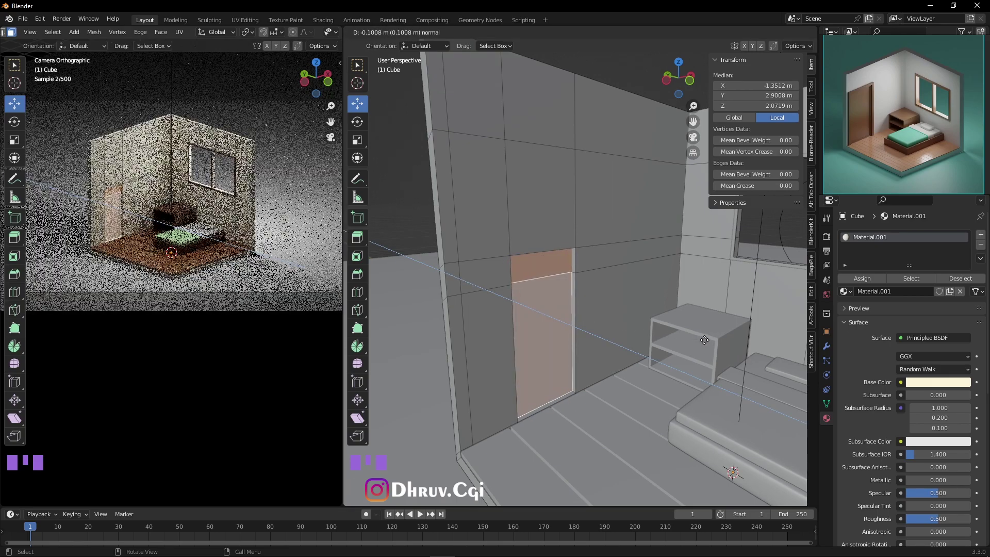
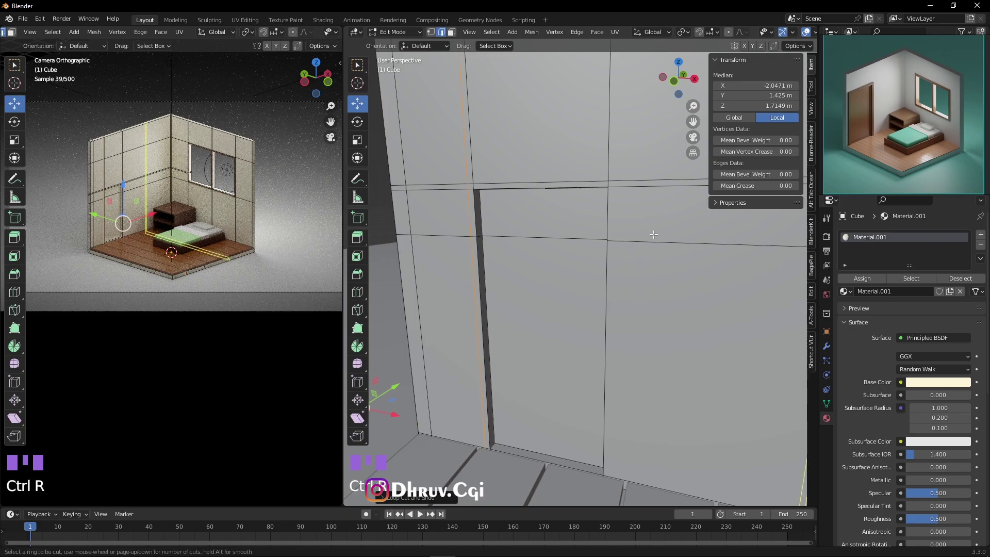
Select the edges outlining the door opening one by one
{"action": "scroll", "scroll_direction": "down", "scroll_amount": 3}
{"action": "left_click_drag", "start_coordinate": [558, 272], "coordinate": [594, 239]}
{"action": "scroll", "scroll_direction": "up", "scroll_amount": 3}
{"action": "scroll", "scroll_direction": "up", "scroll_amount": 3}
{"action": "key", "text": "3"}
{"action": "left_click", "coordinate": [524, 177]}
{"action": "left_click", "coordinate": [481, 176]}
{"action": "left_click", "coordinate": [484, 192]}
{"action": "left_click", "coordinate": [636, 180]}
{"action": "left_click", "coordinate": [637, 191]}
{"action": "left_click", "coordinate": [636, 242]}
{"action": "left_click", "coordinate": [486, 265]}
Duplicate and separate the door outline into its own frame object and give it thickness
{"action": "scroll", "scroll_direction": "down", "scroll_amount": 3}
{"action": "left_click_drag", "start_coordinate": [537, 249], "coordinate": [564, 255]}
{"action": "key", "text": "shift+d"}
{"action": "key", "text": "p"}
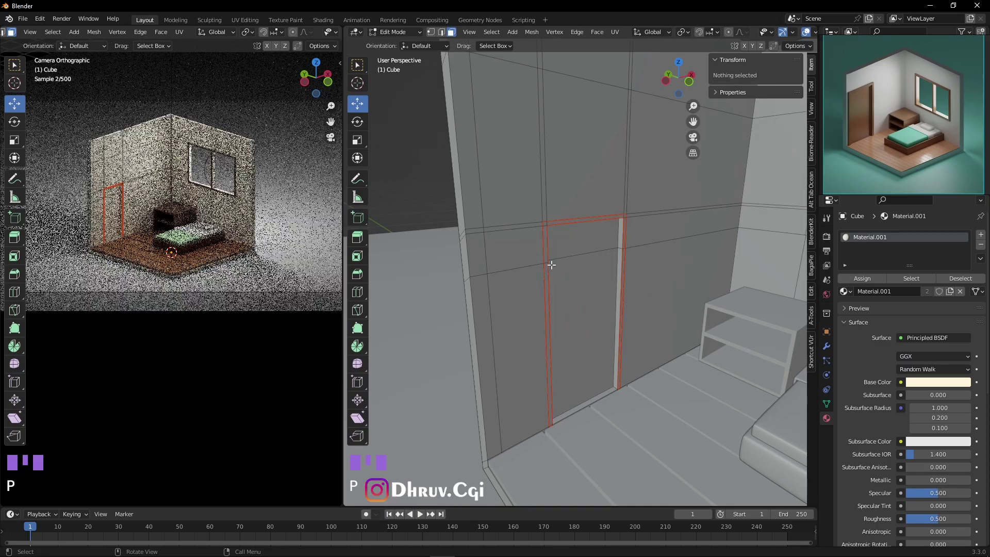
{"action": "key", "text": "Tab"}
{"action": "left_click", "coordinate": [550, 255]}
{"action": "key", "text": "Tab"}
{"action": "key", "text": "a"}
{"action": "key", "text": "e"}
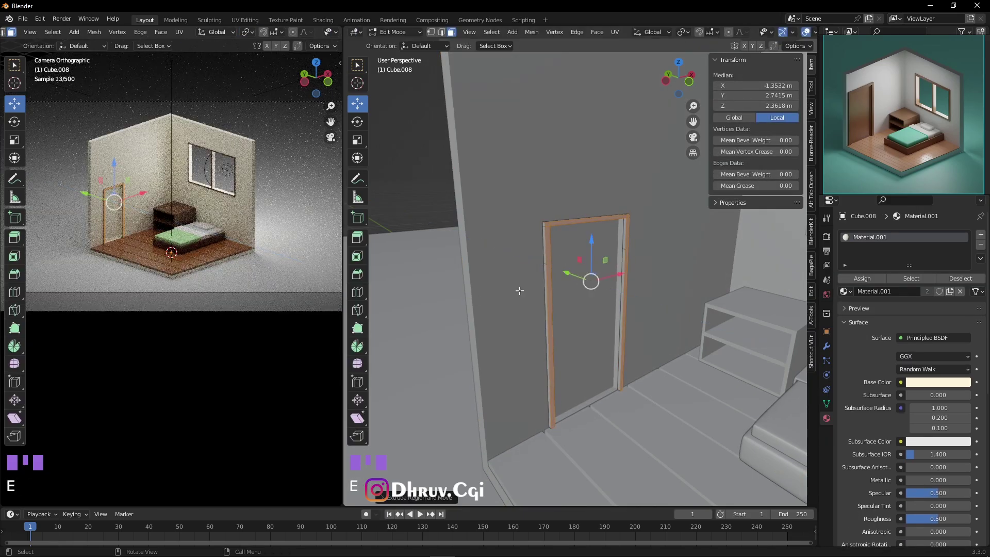
{"action": "key", "text": "Tab"}
{"action": "left_click", "coordinate": [428, 202]}
Return to the wall mesh and select the face above the door for the brown door material
{"action": "left_click_drag", "start_coordinate": [548, 230], "coordinate": [408, 192]}
{"action": "left_click", "coordinate": [582, 278]}
{"action": "key", "text": "Tab"}
{"action": "left_click_drag", "start_coordinate": [580, 261], "coordinate": [579, 232]}
{"action": "left_click_drag", "start_coordinate": [595, 267], "coordinate": [563, 231]}
{"action": "scroll", "scroll_direction": "up", "scroll_amount": 3}
{"action": "scroll", "scroll_direction": "down", "scroll_amount": 3}
{"action": "left_click_drag", "start_coordinate": [615, 240], "coordinate": [583, 218]}
{"action": "left_click", "coordinate": [582, 218]}
{"action": "scroll", "scroll_direction": "up", "scroll_amount": 3}
{"action": "left_click_drag", "start_coordinate": [632, 193], "coordinate": [641, 179]}
{"action": "scroll", "scroll_direction": "down", "scroll_amount": 3}
{"action": "left_click_drag", "start_coordinate": [655, 232], "coordinate": [612, 272]}
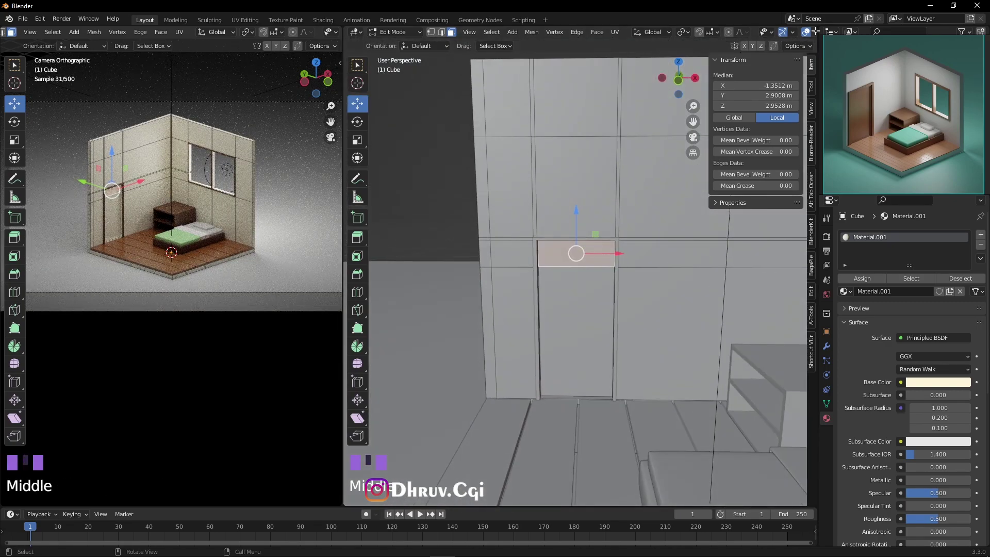
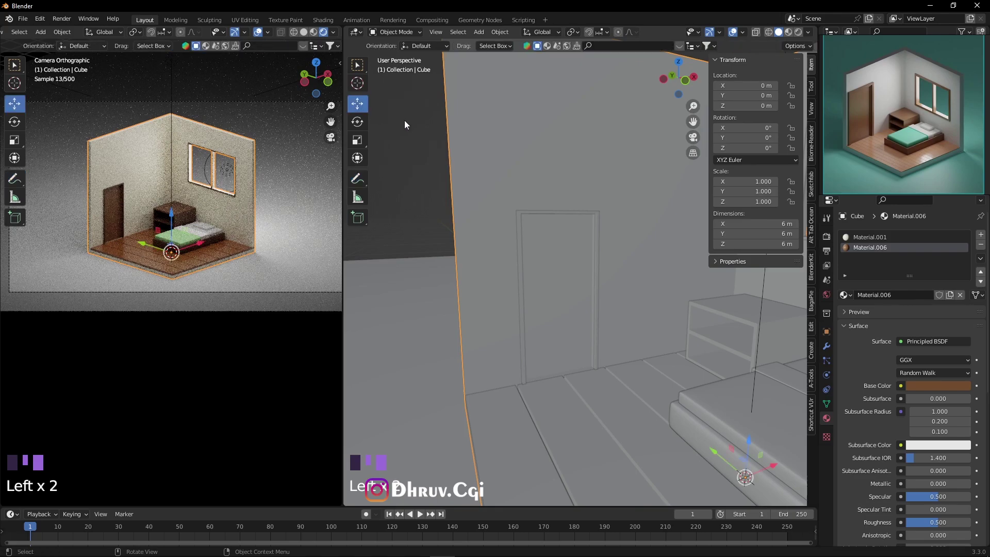
Select the floor slab and raise it slightly to about 0.22 m
{"action": "scroll", "scroll_direction": "down", "scroll_amount": 3}
{"action": "left_click_drag", "start_coordinate": [676, 255], "coordinate": [593, 271]}
{"action": "scroll", "scroll_direction": "up", "scroll_amount": 3}
{"action": "left_click_drag", "start_coordinate": [649, 289], "coordinate": [501, 276]}
{"action": "scroll", "scroll_direction": "up", "scroll_amount": 3}
{"action": "left_click_drag", "start_coordinate": [513, 285], "coordinate": [780, 50]}
{"action": "left_click_drag", "start_coordinate": [781, 50], "coordinate": [509, 311]}
{"action": "scroll", "scroll_direction": "up", "scroll_amount": 3}
{"action": "scroll", "scroll_direction": "down", "scroll_amount": 3}
{"action": "left_click_drag", "start_coordinate": [517, 310], "coordinate": [555, 332]}
{"action": "scroll", "scroll_direction": "up", "scroll_amount": 3}
{"action": "scroll", "scroll_direction": "down", "scroll_amount": 3}
{"action": "left_click", "coordinate": [632, 372]}
{"action": "left_click", "coordinate": [702, 393]}
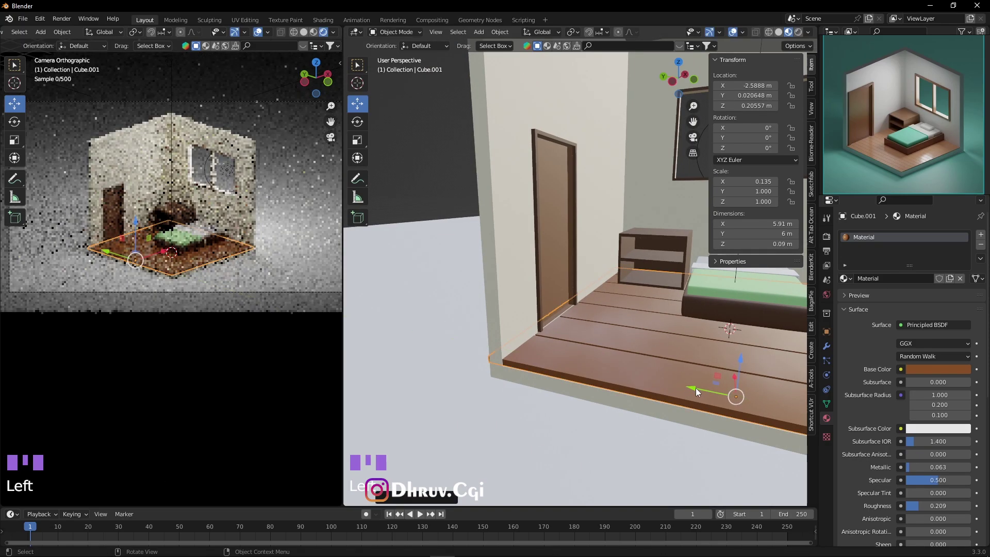
{"action": "key", "text": "ctrl+z"}
{"action": "left_click", "coordinate": [744, 373]}
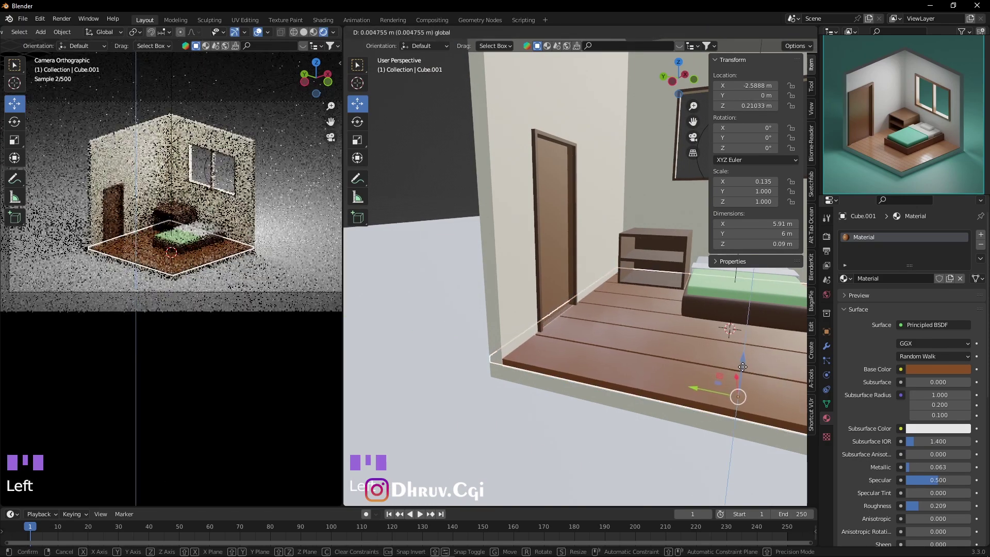
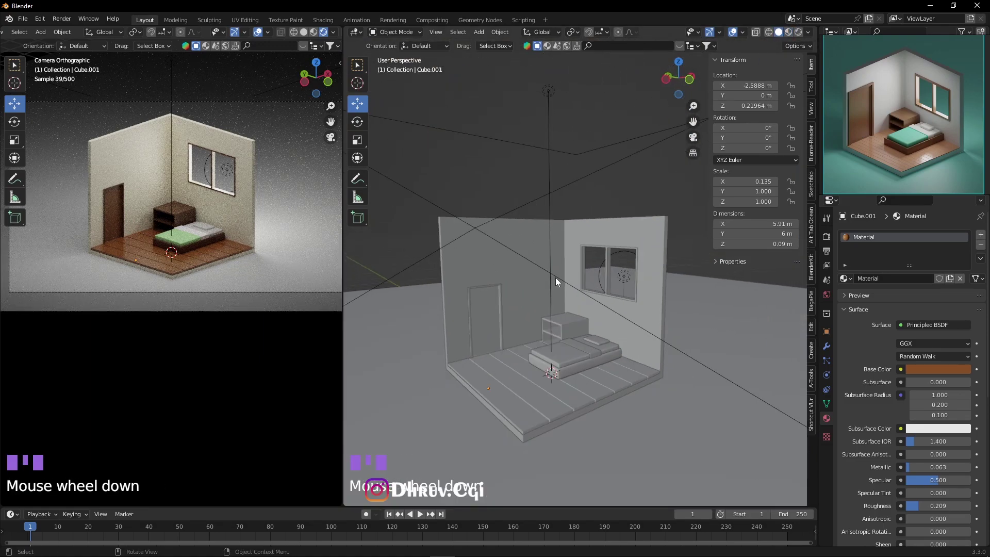
Frame the whole room again and add a new default cube near the bed
{"action": "middle_click", "coordinate": [631, 314]}
{"action": "scroll", "scroll_direction": "up", "scroll_amount": 3}
{"action": "middle_click", "coordinate": [599, 317]}
{"action": "scroll", "scroll_direction": "down", "scroll_amount": 3}
{"action": "left_click_drag", "start_coordinate": [521, 289], "coordinate": [557, 353]}
{"action": "scroll", "scroll_direction": "up", "scroll_amount": 3}
{"action": "key", "text": "shift+a"}
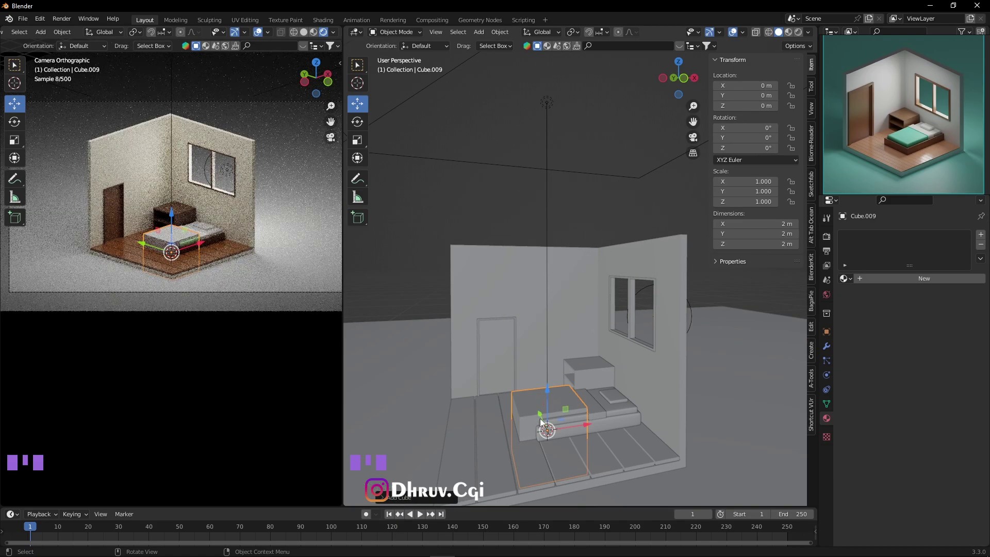
Scale the new cube into a thin flat slab for the picture panel
{"action": "left_click_drag", "start_coordinate": [550, 397], "coordinate": [546, 363]}
{"action": "key", "text": "s"}
{"action": "left_click_drag", "start_coordinate": [573, 406], "coordinate": [582, 372]}
{"action": "left_click", "coordinate": [582, 371]}
{"action": "left_click_drag", "start_coordinate": [538, 396], "coordinate": [566, 362]}
{"action": "left_click_drag", "start_coordinate": [566, 362], "coordinate": [578, 334]}
{"action": "scroll", "scroll_direction": "up", "scroll_amount": 3}
{"action": "middle_click", "coordinate": [587, 376]}
Move the slab along one axis until it sits against the left wall beside the door
{"action": "left_click_drag", "start_coordinate": [583, 398], "coordinate": [571, 385]}
{"action": "key", "text": "Tab"}
{"action": "middle_click", "coordinate": [570, 401]}
{"action": "key", "text": "3"}
{"action": "left_click", "coordinate": [577, 395]}
{"action": "left_click_drag", "start_coordinate": [557, 389], "coordinate": [534, 384]}
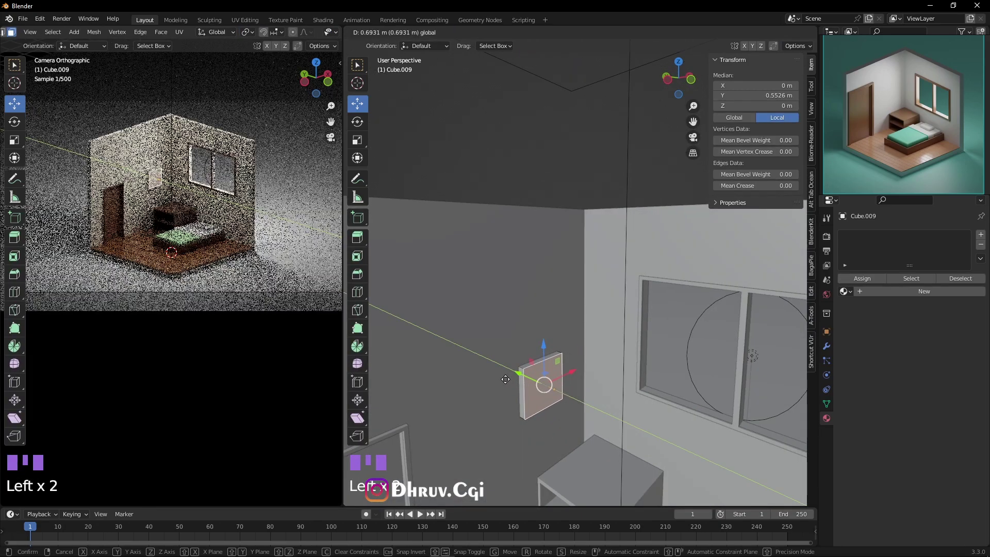
{"action": "left_click_drag", "start_coordinate": [560, 396], "coordinate": [584, 389]}
{"action": "key", "text": "s"}
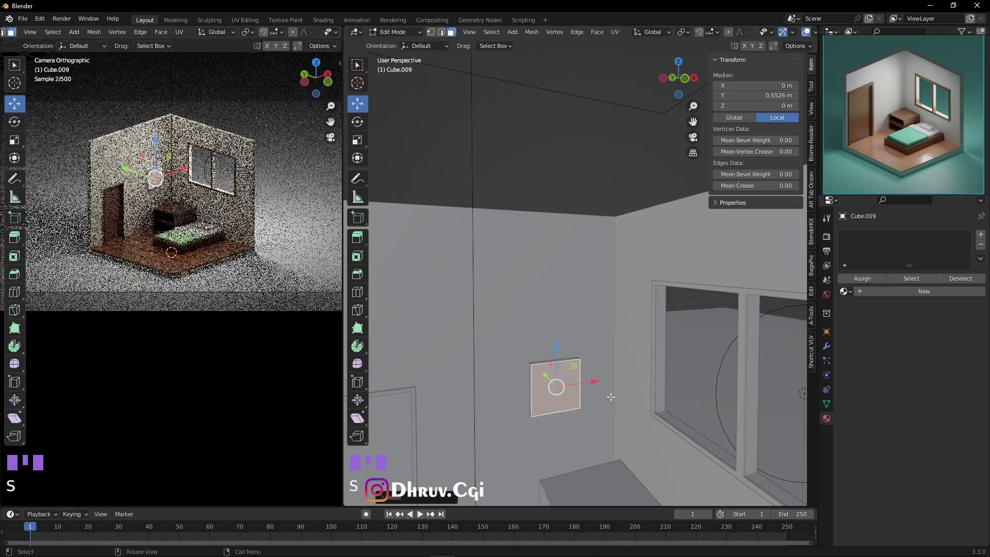
Stretch the panel horizontally into a roughly 1.6 by 0.893 m wall panel
{"action": "key", "text": "a"}
{"action": "key", "text": "s"}
{"action": "left_click", "coordinate": [558, 358]}
{"action": "scroll", "scroll_direction": "up", "scroll_amount": 3}
{"action": "middle_click", "coordinate": [581, 363]}
{"action": "key", "text": "Tab"}
{"action": "key", "text": "ctrl+a"}
{"action": "left_click_drag", "start_coordinate": [583, 373], "coordinate": [565, 370]}
{"action": "key", "text": "Tab"}
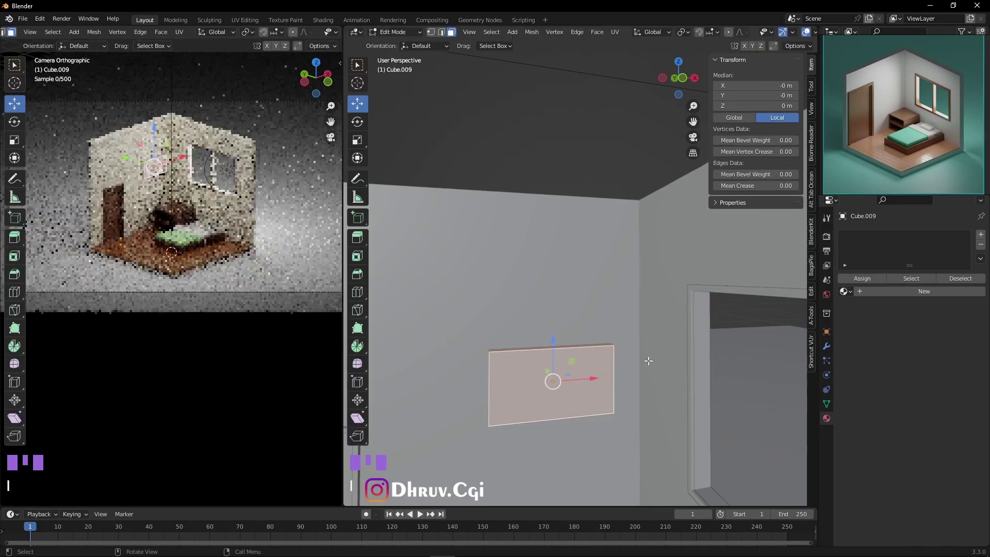
Inset the panel's front face and extrude it back to form a recessed frame border
{"action": "left_click", "coordinate": [582, 375]}
{"action": "key", "text": "i"}
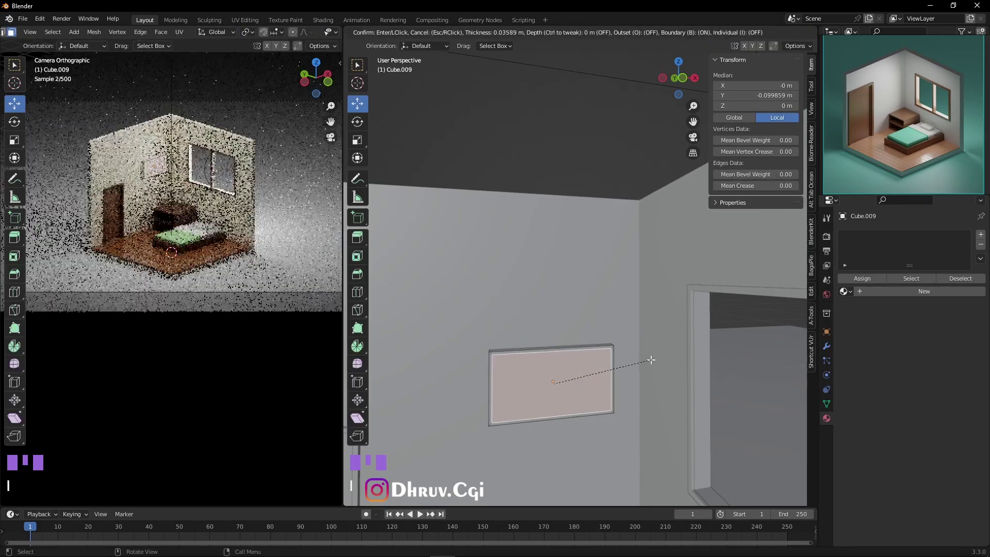
{"action": "scroll", "scroll_direction": "up", "scroll_amount": 3}
{"action": "left_click_drag", "start_coordinate": [524, 366], "coordinate": [623, 402]}
{"action": "key", "text": "e"}
{"action": "key", "text": "Tab"}
{"action": "left_click", "coordinate": [566, 152]}
Orbit around the wall and select the finished picture frame for copying
{"action": "scroll", "scroll_direction": "up", "scroll_amount": 3}
{"action": "left_click_drag", "start_coordinate": [518, 406], "coordinate": [555, 402]}
{"action": "scroll", "scroll_direction": "down", "scroll_amount": 3}
{"action": "scroll", "scroll_direction": "up", "scroll_amount": 3}
{"action": "left_click", "coordinate": [522, 399]}
{"action": "left_click", "coordinate": [477, 404]}
{"action": "scroll", "scroll_direction": "down", "scroll_amount": 3}
{"action": "middle_click", "coordinate": [559, 429]}
{"action": "left_click_drag", "start_coordinate": [601, 319], "coordinate": [576, 313]}
{"action": "left_click", "coordinate": [547, 301]}
{"action": "left_click", "coordinate": [591, 347]}
{"action": "scroll", "scroll_direction": "up", "scroll_amount": 3}
{"action": "left_click_drag", "start_coordinate": [580, 379], "coordinate": [597, 366]}
Duplicate the frame twice (Shift+D) above the first and scale the copies to 0.885
{"action": "key", "text": "shift+d"}
{"action": "left_click_drag", "start_coordinate": [601, 306], "coordinate": [592, 301]}
{"action": "key", "text": "shift+d"}
{"action": "left_click_drag", "start_coordinate": [557, 304], "coordinate": [539, 311]}
{"action": "left_click", "coordinate": [539, 310]}
{"action": "key", "text": "s"}
{"action": "left_click", "coordinate": [577, 275]}
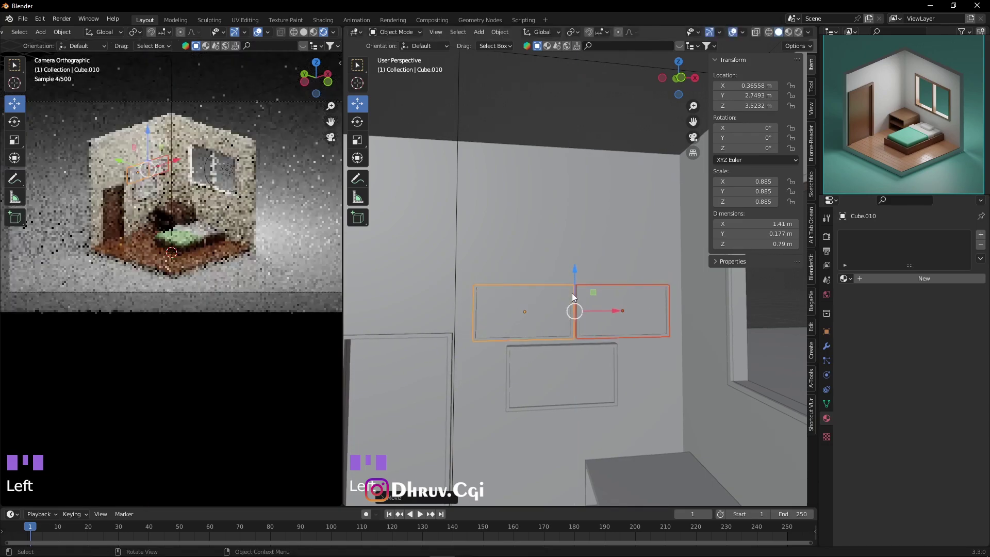
Zoom and orbit in close on the wall picture frames
{"action": "left_click", "coordinate": [574, 124]}
{"action": "scroll", "scroll_direction": "up", "scroll_amount": 3}
{"action": "left_click_drag", "start_coordinate": [608, 353], "coordinate": [591, 305]}
{"action": "scroll", "scroll_direction": "down", "scroll_amount": 3}
{"action": "left_click_drag", "start_coordinate": [552, 299], "coordinate": [568, 292]}
{"action": "scroll", "scroll_direction": "up", "scroll_amount": 3}
{"action": "left_click_drag", "start_coordinate": [527, 264], "coordinate": [543, 303]}
{"action": "left_click_drag", "start_coordinate": [657, 308], "coordinate": [651, 301]}
{"action": "scroll", "scroll_direction": "down", "scroll_amount": 3}
{"action": "left_click_drag", "start_coordinate": [648, 354], "coordinate": [539, 327]}
{"action": "scroll", "scroll_direction": "up", "scroll_amount": 3}
Bevel all edges of the lower picture frame with Ctrl+B
{"action": "left_click", "coordinate": [587, 350]}
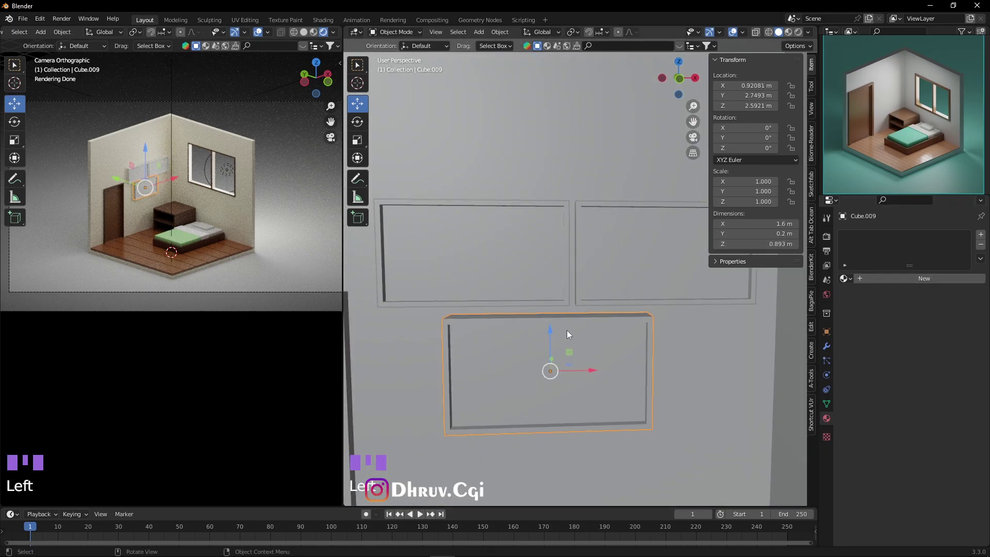
{"action": "key", "text": "Tab"}
{"action": "key", "text": "a"}
{"action": "key", "text": "ctrl+b"}
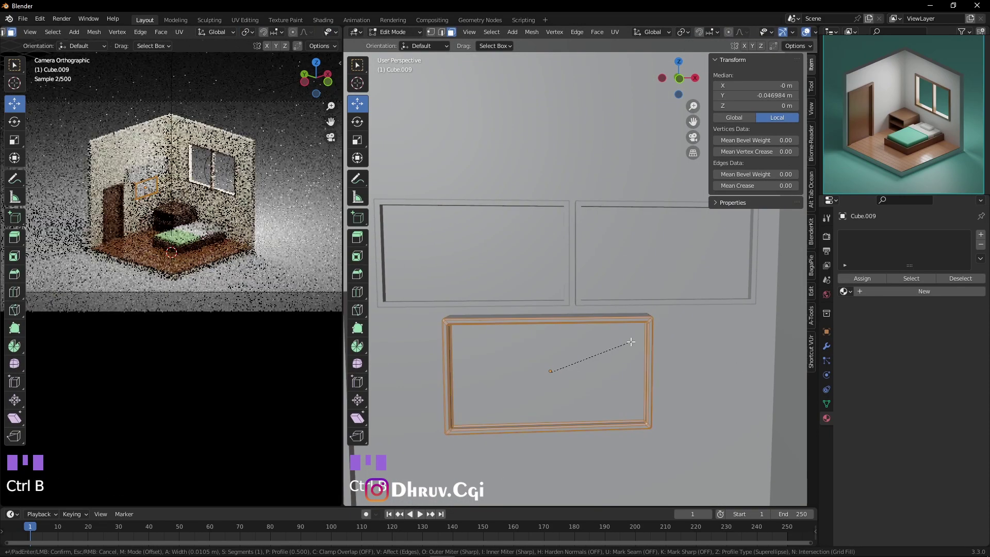
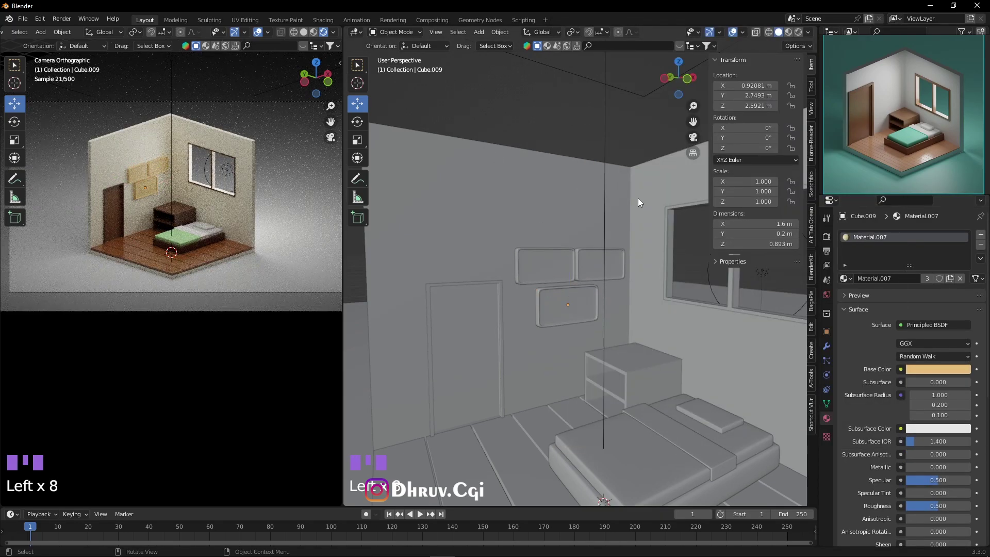
Give the large ground plane under the room a green Base Color material
{"action": "scroll", "scroll_direction": "down", "scroll_amount": 3}
{"action": "scroll", "scroll_direction": "up", "scroll_amount": 3}
{"action": "left_click_drag", "start_coordinate": [576, 230], "coordinate": [540, 181]}
{"action": "scroll", "scroll_direction": "down", "scroll_amount": 3}
{"action": "scroll", "scroll_direction": "up", "scroll_amount": 3}
{"action": "left_click_drag", "start_coordinate": [663, 328], "coordinate": [625, 266]}
{"action": "scroll", "scroll_direction": "down", "scroll_amount": 3}
{"action": "left_click_drag", "start_coordinate": [547, 258], "coordinate": [581, 262]}
{"action": "middle_click", "coordinate": [577, 214]}
{"action": "left_click", "coordinate": [323, 193]}
{"action": "left_click", "coordinate": [903, 287]}
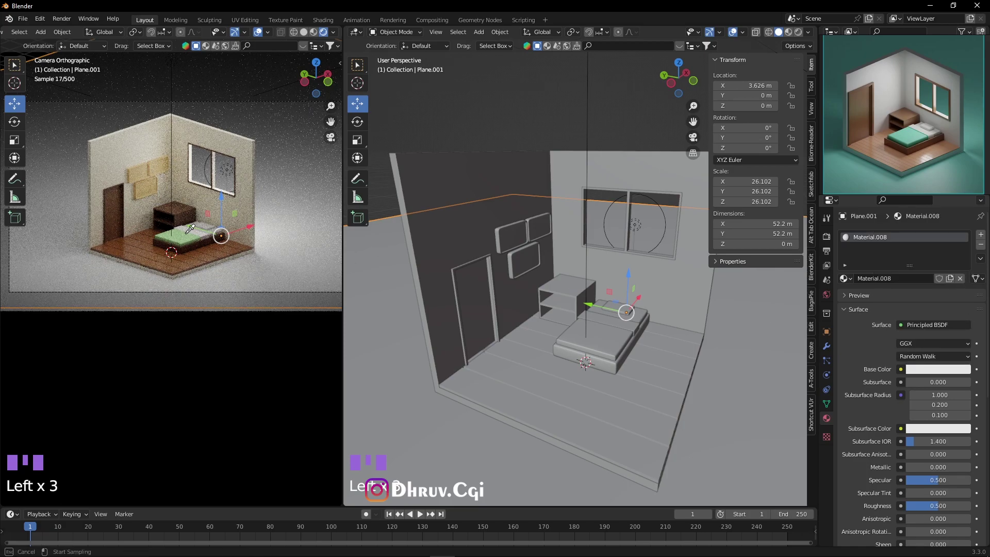
{"action": "left_click", "coordinate": [448, 143]}
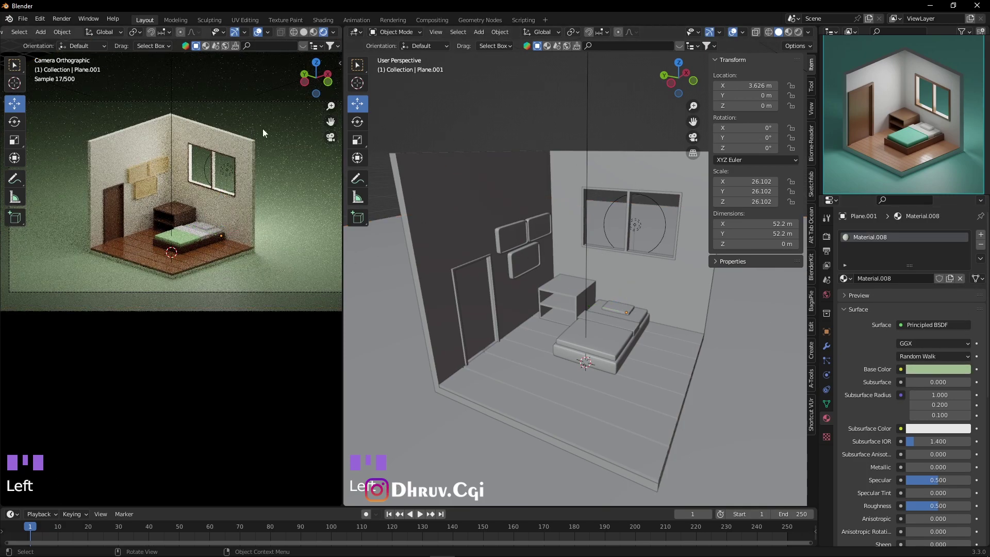
Orbit around the scene to inspect the bedroom against the green backdrop
{"action": "scroll", "scroll_direction": "down", "scroll_amount": 3}
{"action": "left_click_drag", "start_coordinate": [653, 390], "coordinate": [639, 369]}
{"action": "left_click_drag", "start_coordinate": [568, 287], "coordinate": [607, 315]}
{"action": "scroll", "scroll_direction": "up", "scroll_amount": 3}
{"action": "left_click_drag", "start_coordinate": [673, 315], "coordinate": [621, 299]}
{"action": "scroll", "scroll_direction": "down", "scroll_amount": 3}
{"action": "scroll", "scroll_direction": "up", "scroll_amount": 3}
{"action": "left_click_drag", "start_coordinate": [568, 293], "coordinate": [620, 324]}
{"action": "scroll", "scroll_direction": "up", "scroll_amount": 3}
{"action": "left_click_drag", "start_coordinate": [686, 328], "coordinate": [604, 276]}
{"action": "scroll", "scroll_direction": "up", "scroll_amount": 3}
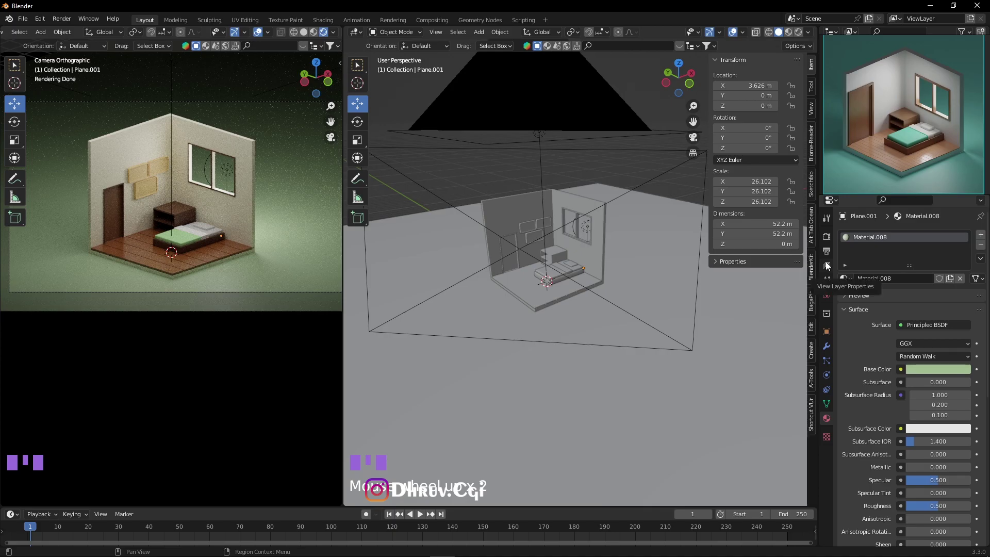